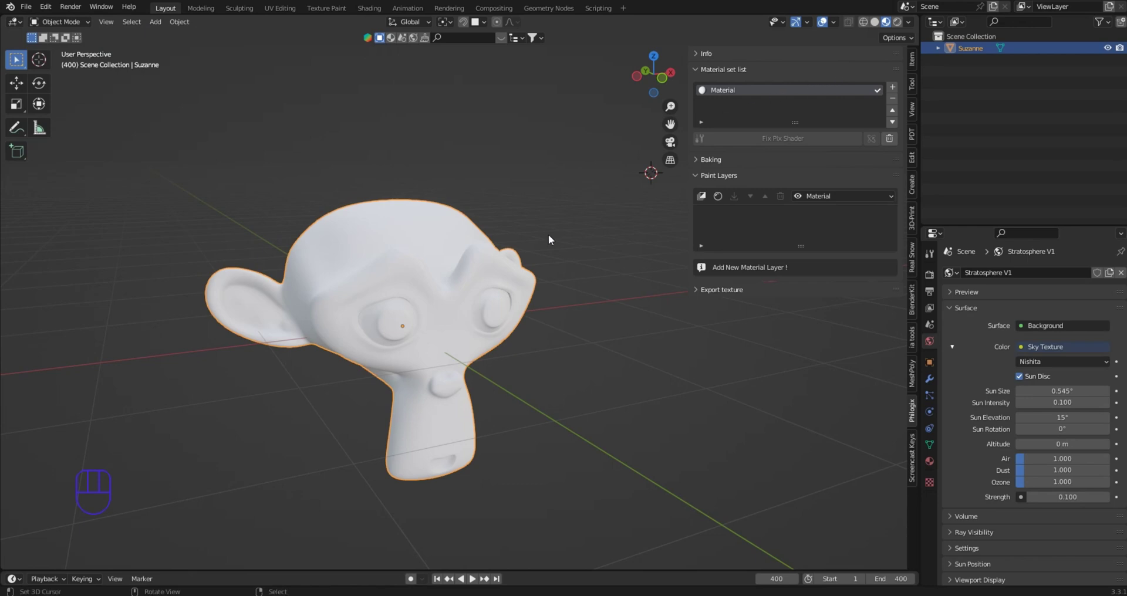
Save the Suzanne scene as untitled.blend via the save-as file browser
key("ctrl+s")
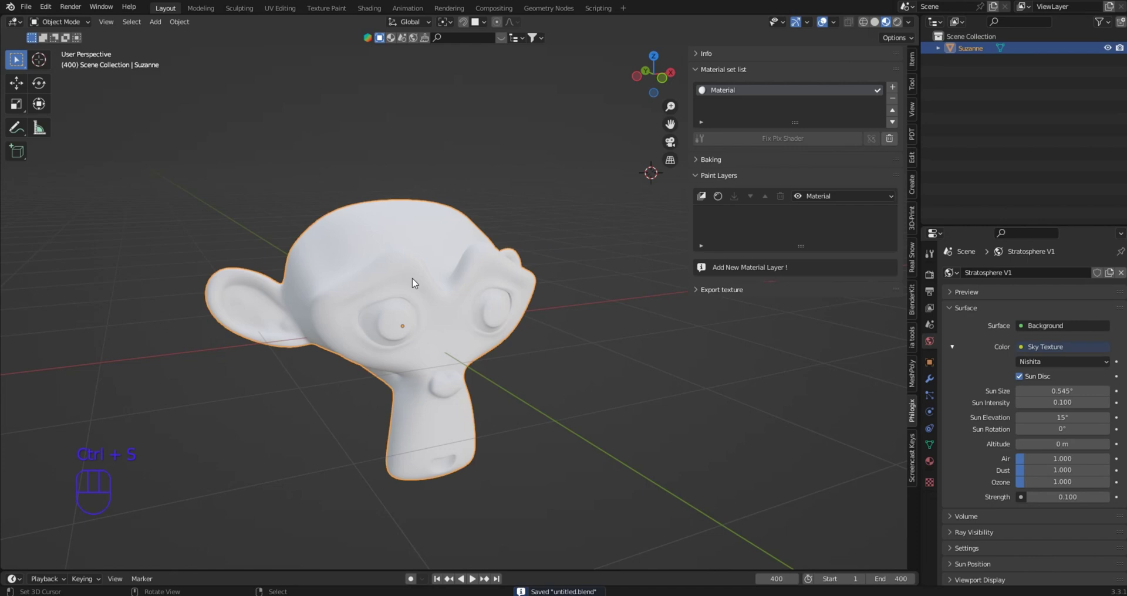
left_click_drag(26, 12, 89, 86)
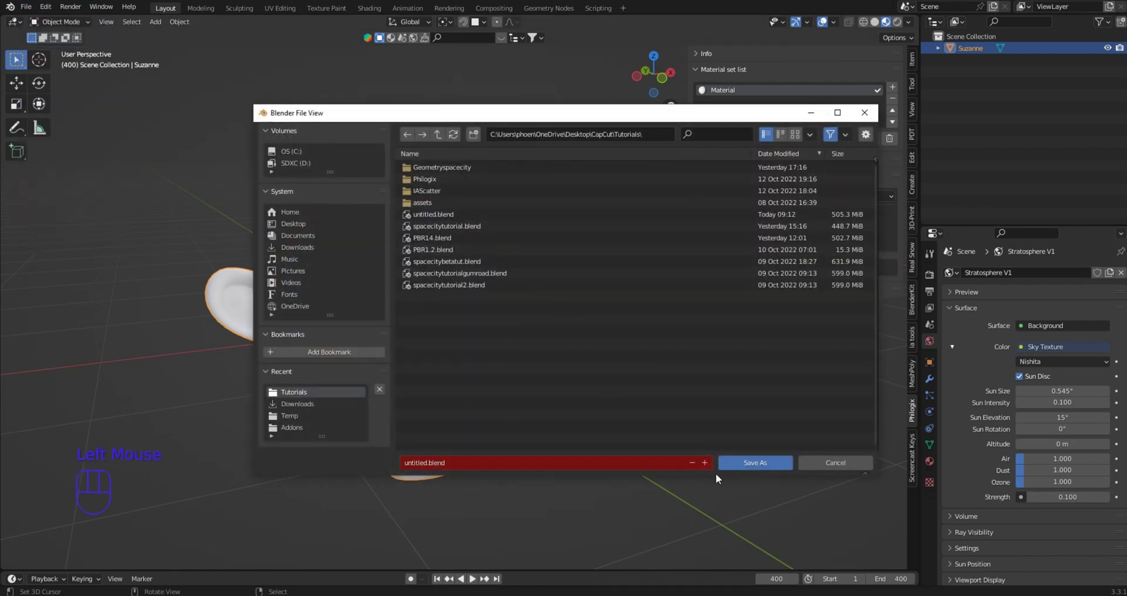
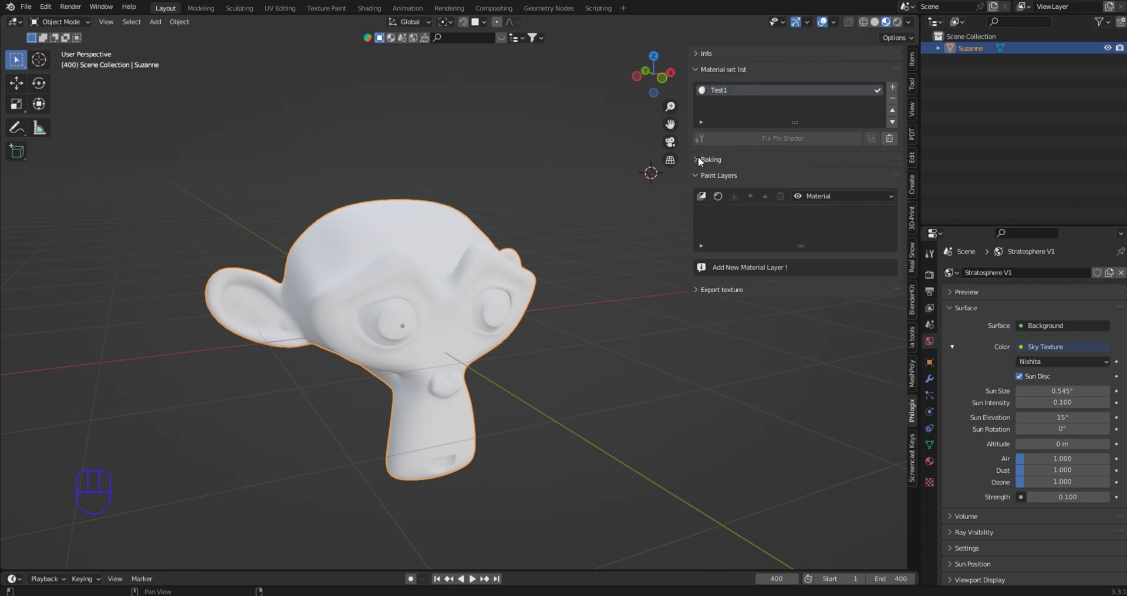
left_click(701, 161)
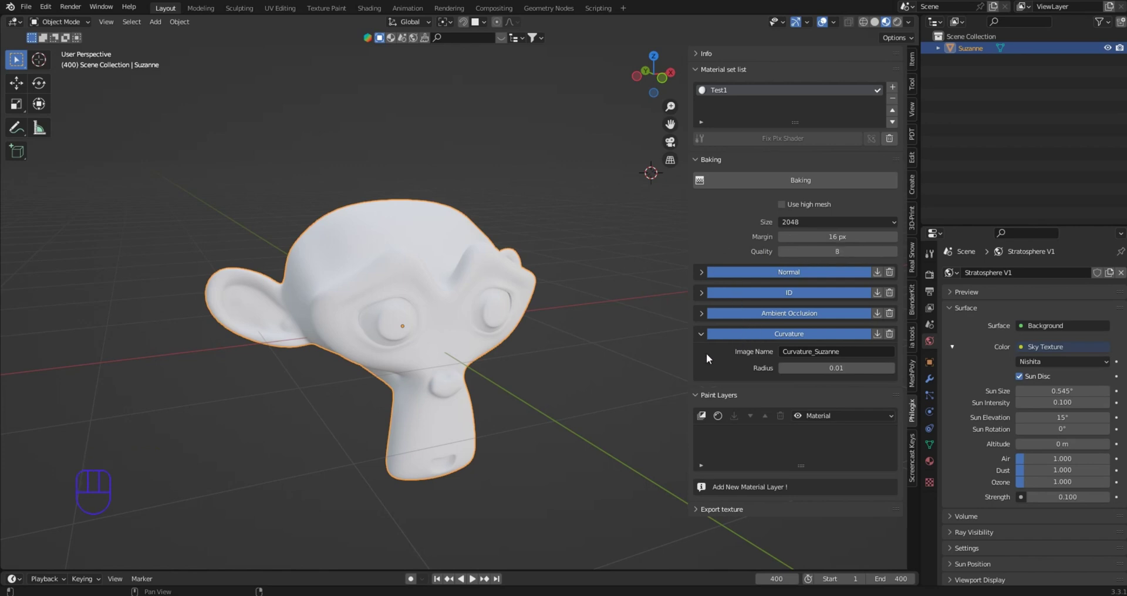
left_click(699, 162)
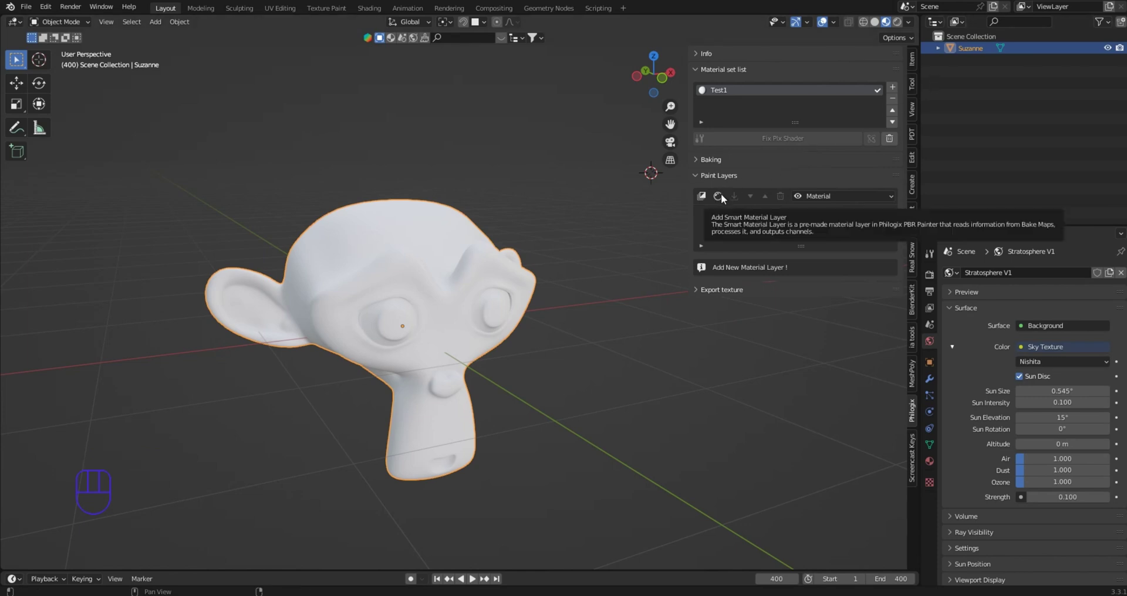
Add a smart material paint layer to Suzanne using Aluminium Pure
left_click(726, 200)
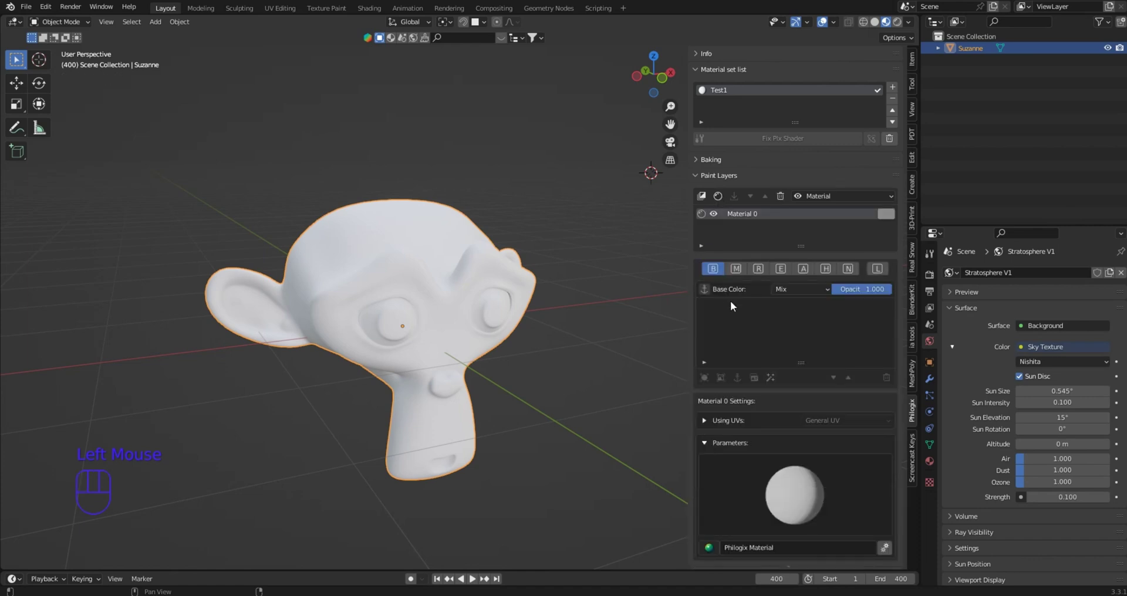
scroll("down", 3)
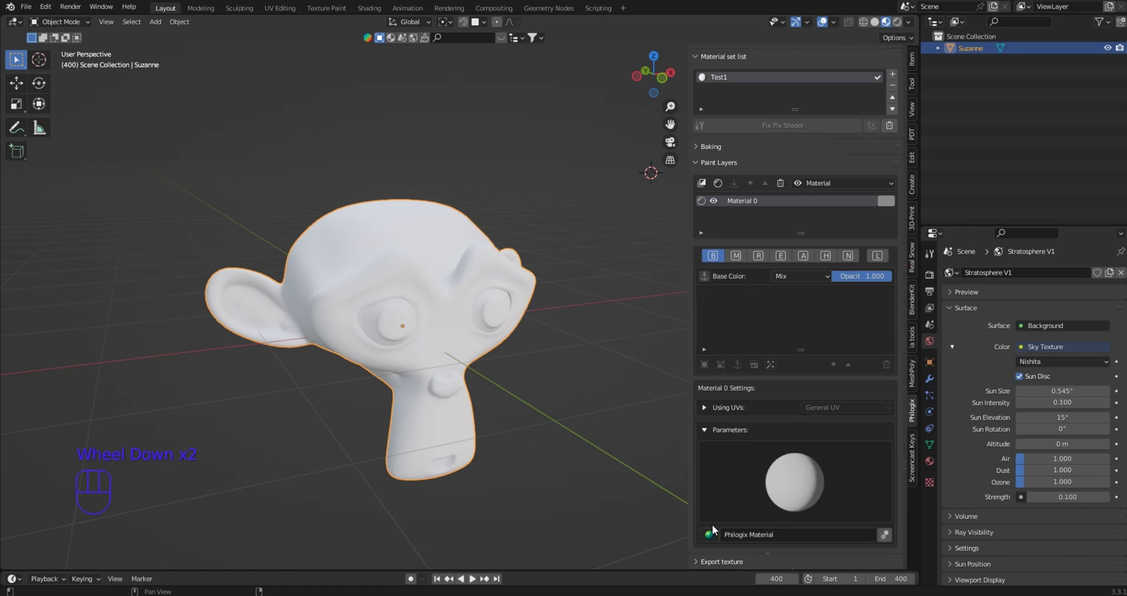
left_click_drag(717, 536, 729, 373)
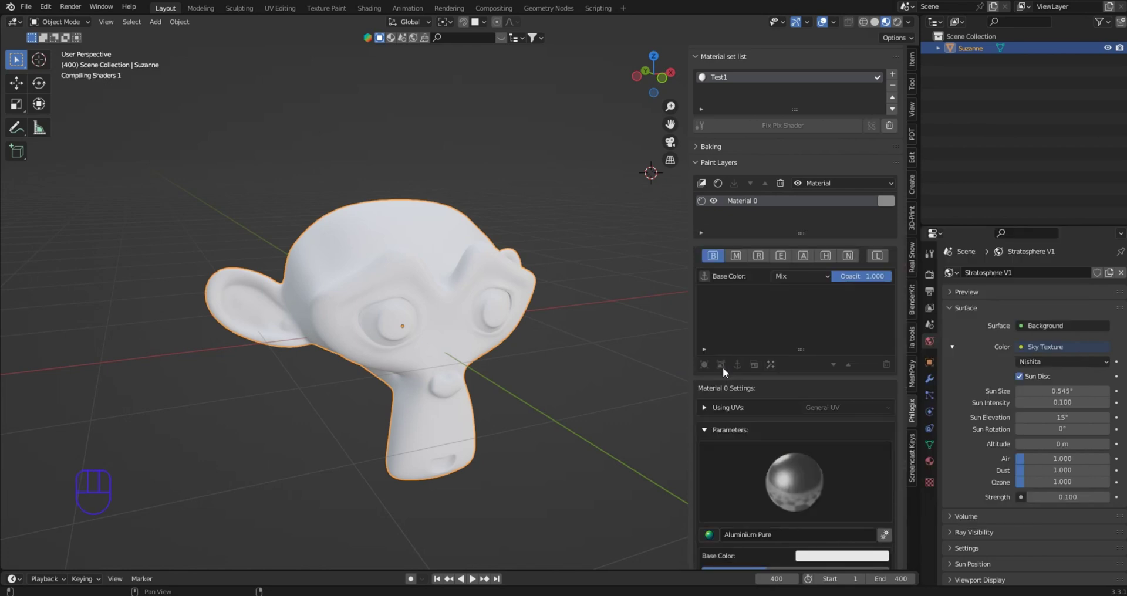
Swap the layer's material to Iron Hammered and inspect the hammered metal head
scroll("down", 3)
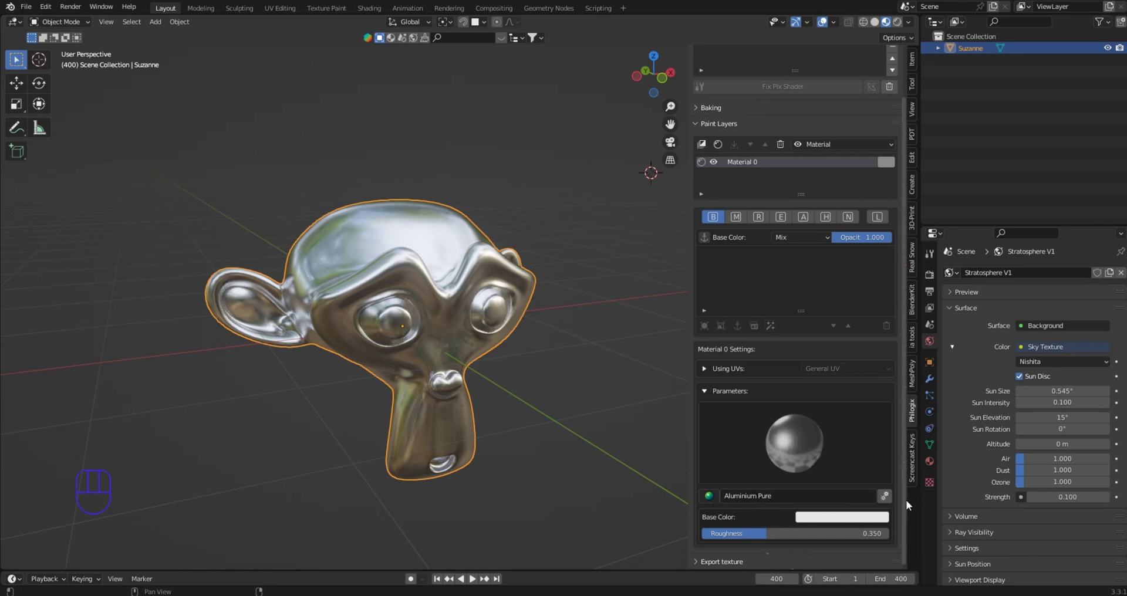
left_click_drag(715, 498, 920, 277)
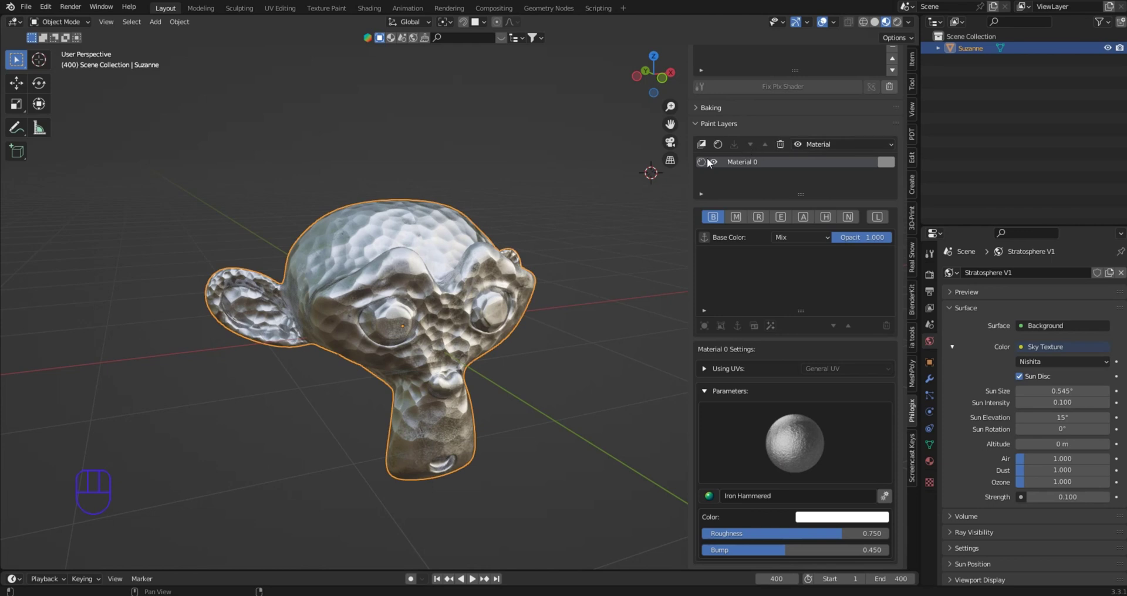
left_click_drag(555, 236, 555, 246)
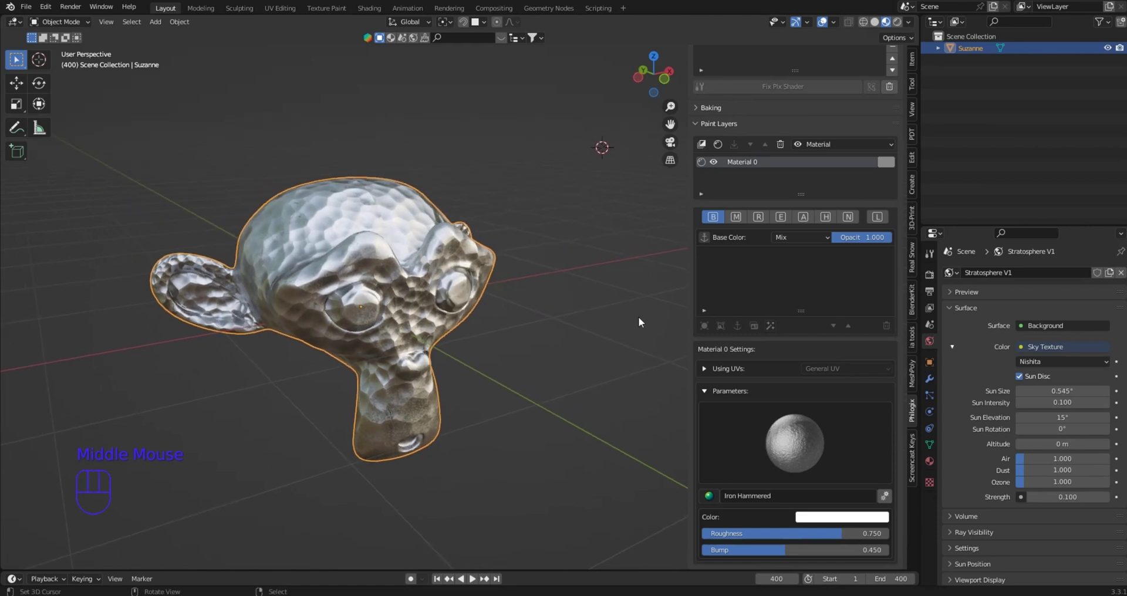
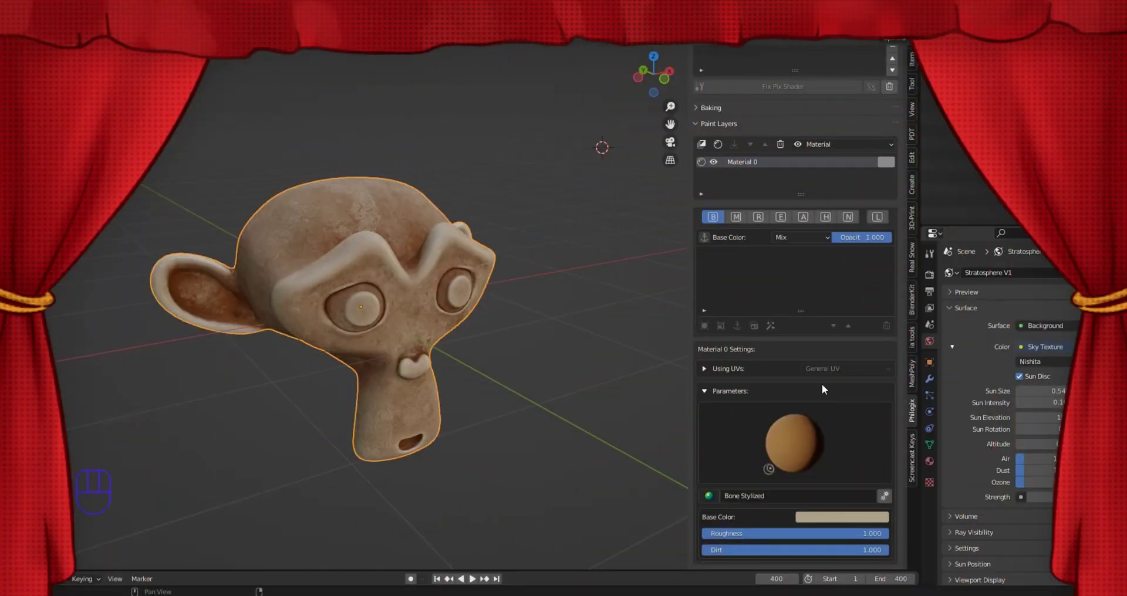
Switch Material 0 to Bone Stylized and orbit and zoom to inspect the weathered bone head
scroll("up", 3)
left_click_drag(443, 266, 427, 268)
left_click_drag(428, 268, 452, 285)
left_click_drag(456, 287, 473, 292)
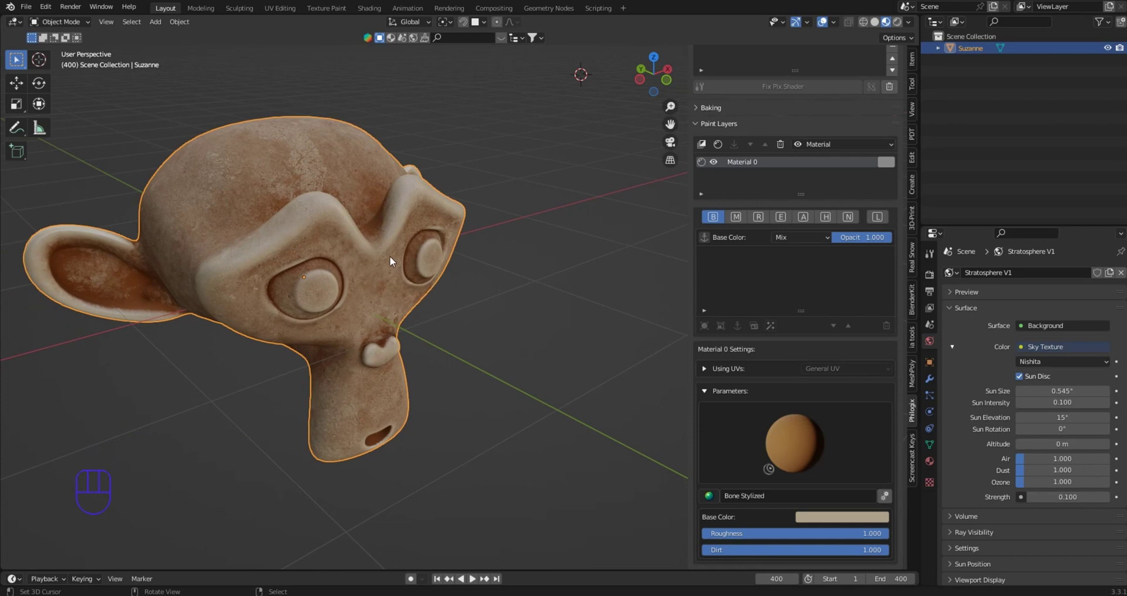
left_click_drag(411, 273, 495, 320)
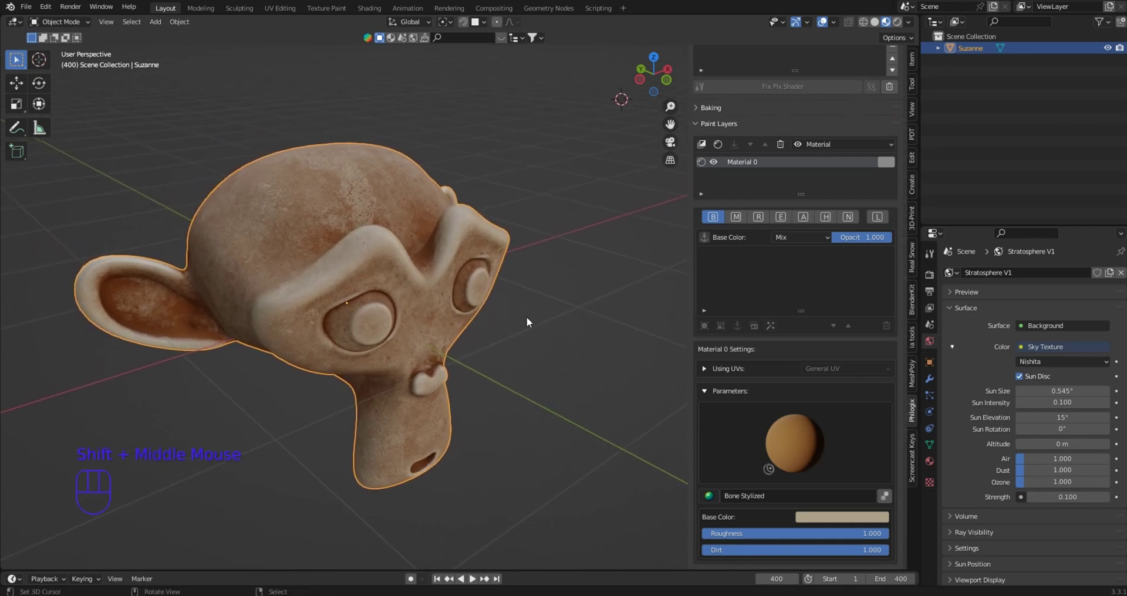
middle_click(525, 324)
scroll("up", 3)
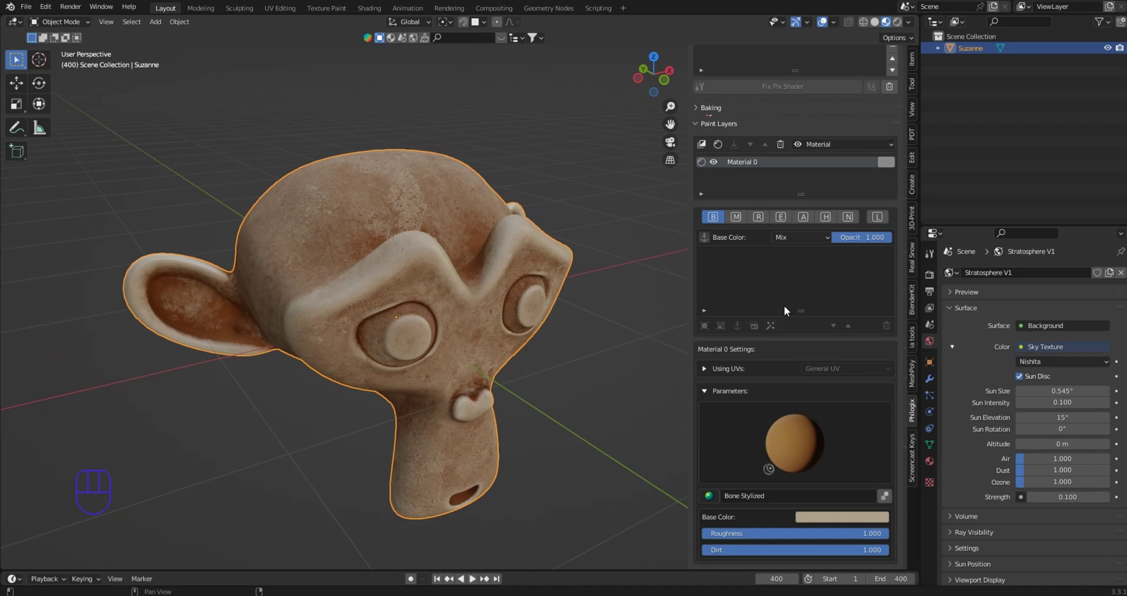
scroll("up", 3)
scroll("down", 3)
scroll("down", 3)
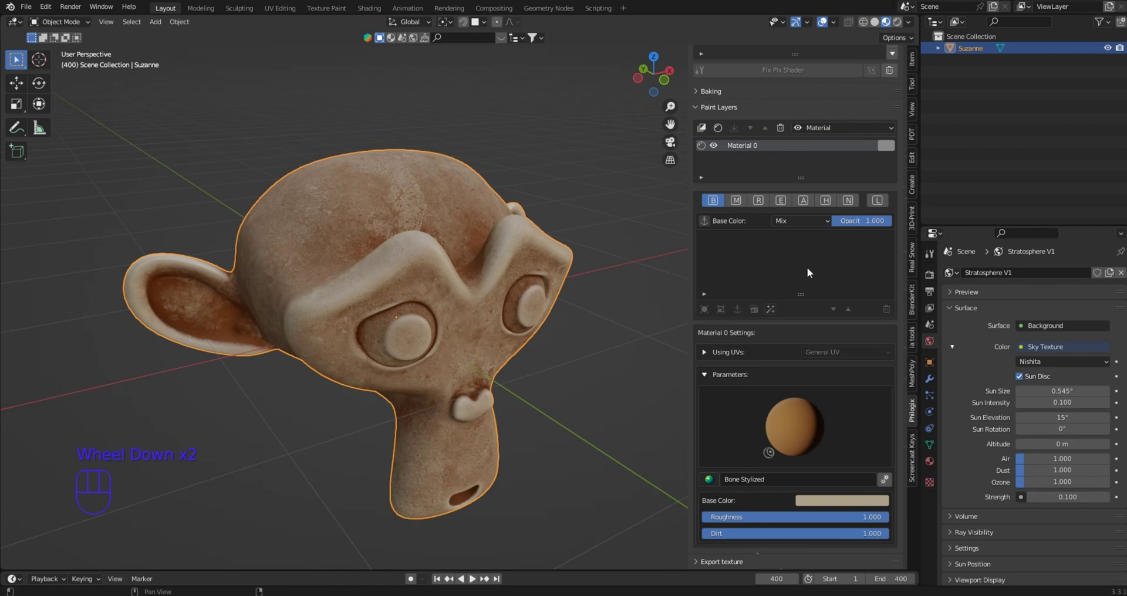
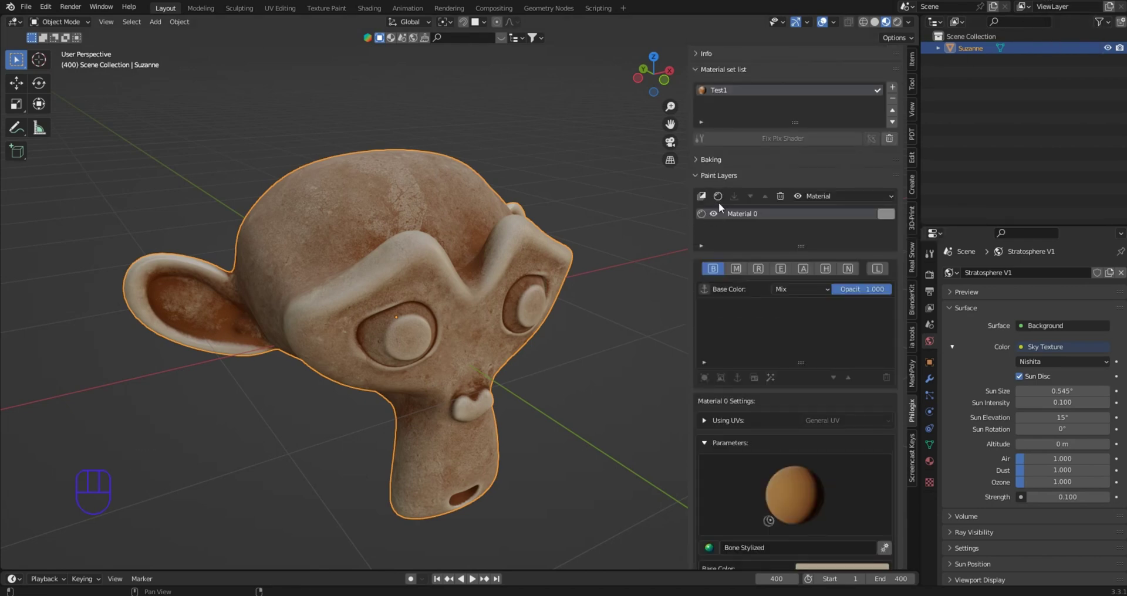
Enlarge the Paint Layers list and lower the bone material's roughness slightly
left_click(721, 199)
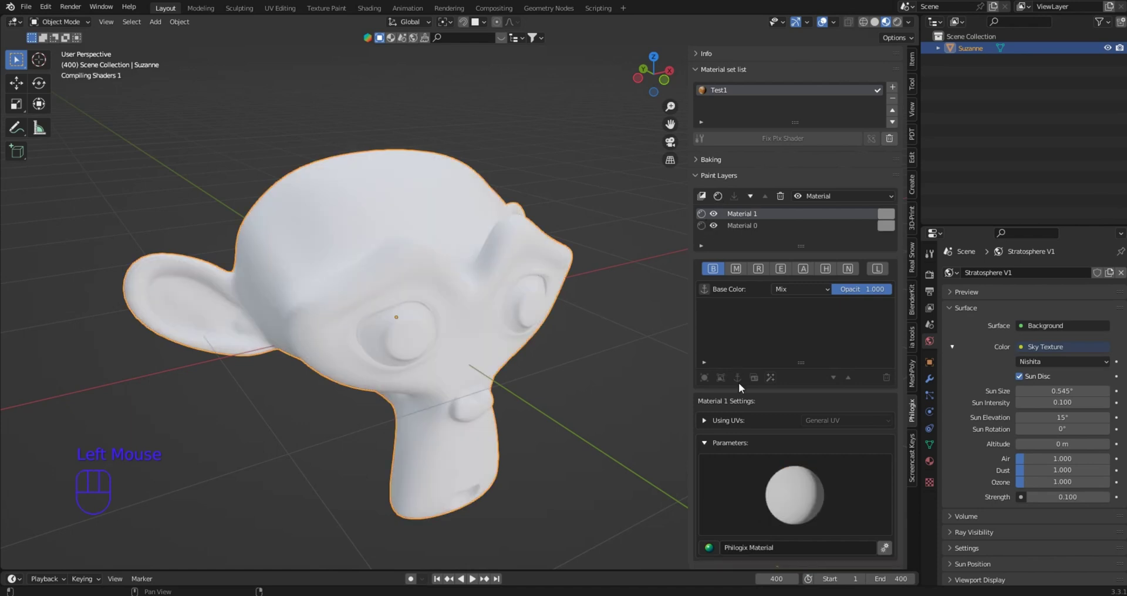
left_click_drag(719, 550, 631, 348)
left_click(785, 197)
scroll("down", 3)
left_click_drag(802, 520, 851, 539)
left_click_drag(866, 540, 816, 526)
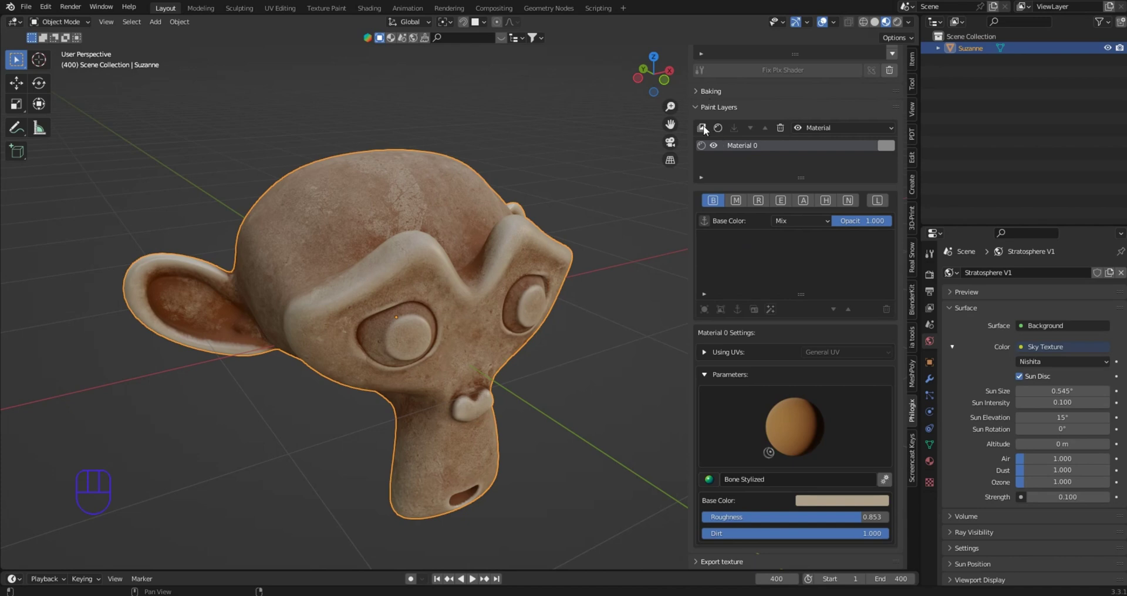
Add a second paint layer Material 1 and reorder it above the bone layer
left_click(705, 130)
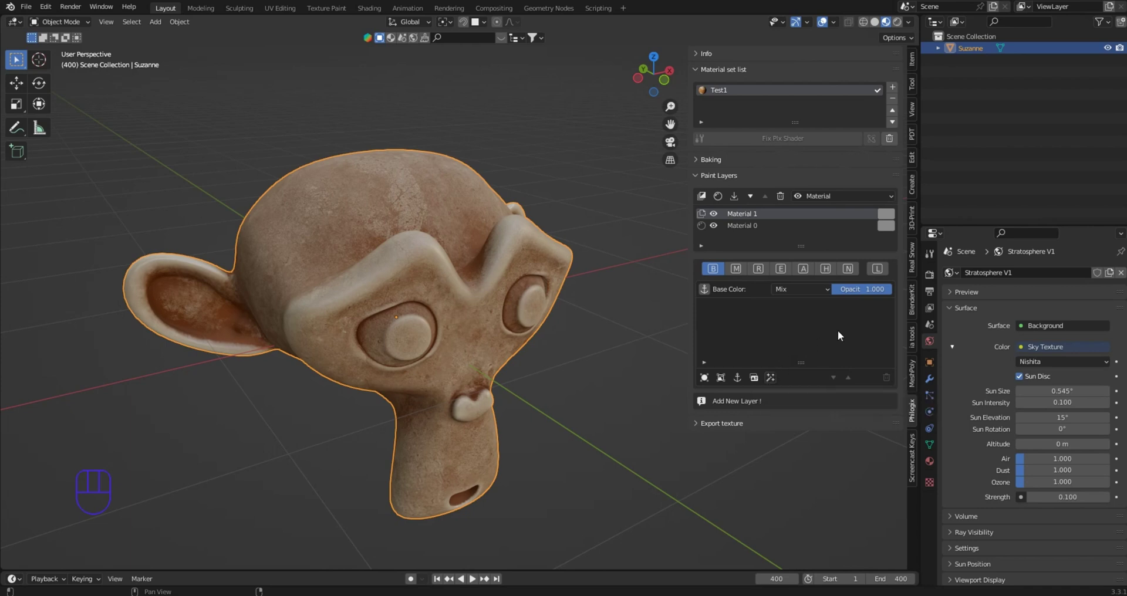
left_click_drag(885, 292, 823, 267)
left_click(774, 228)
left_click_drag(892, 293, 885, 345)
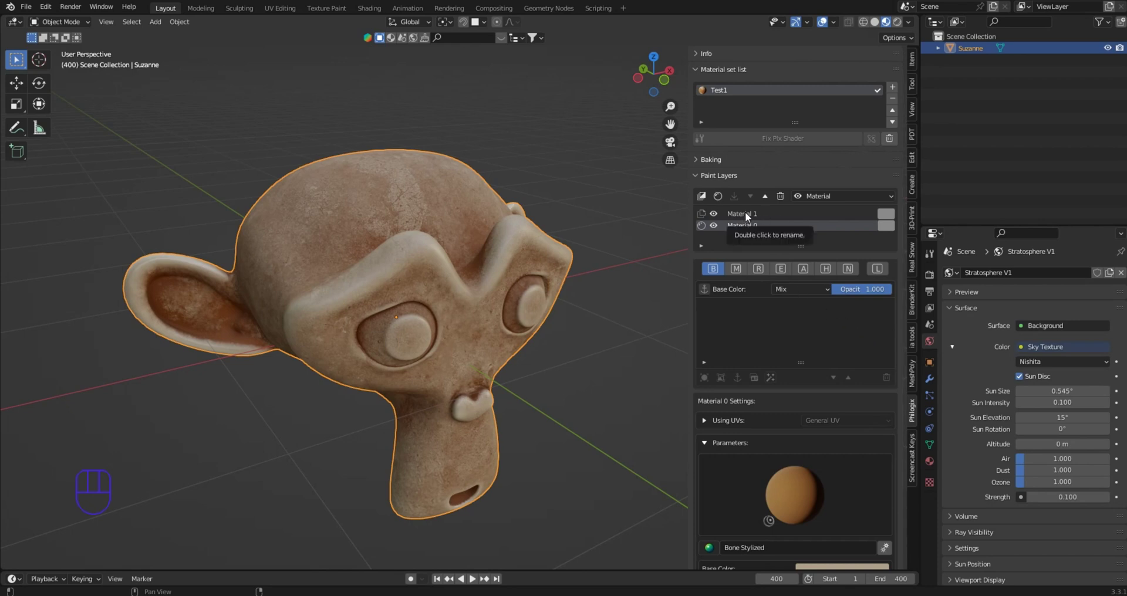
left_click(769, 198)
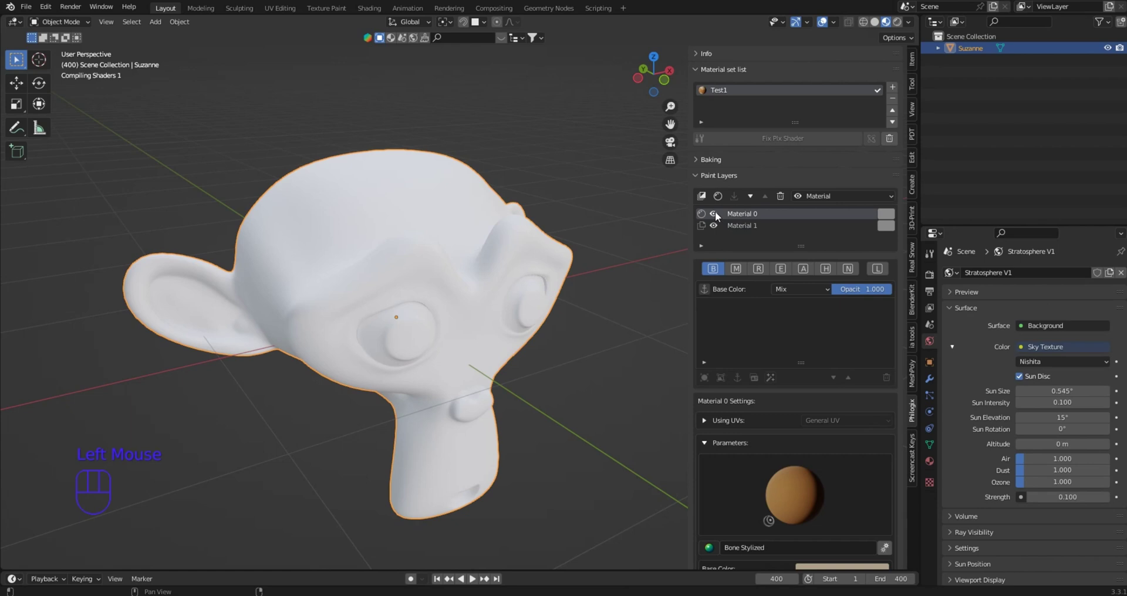
left_click(757, 195)
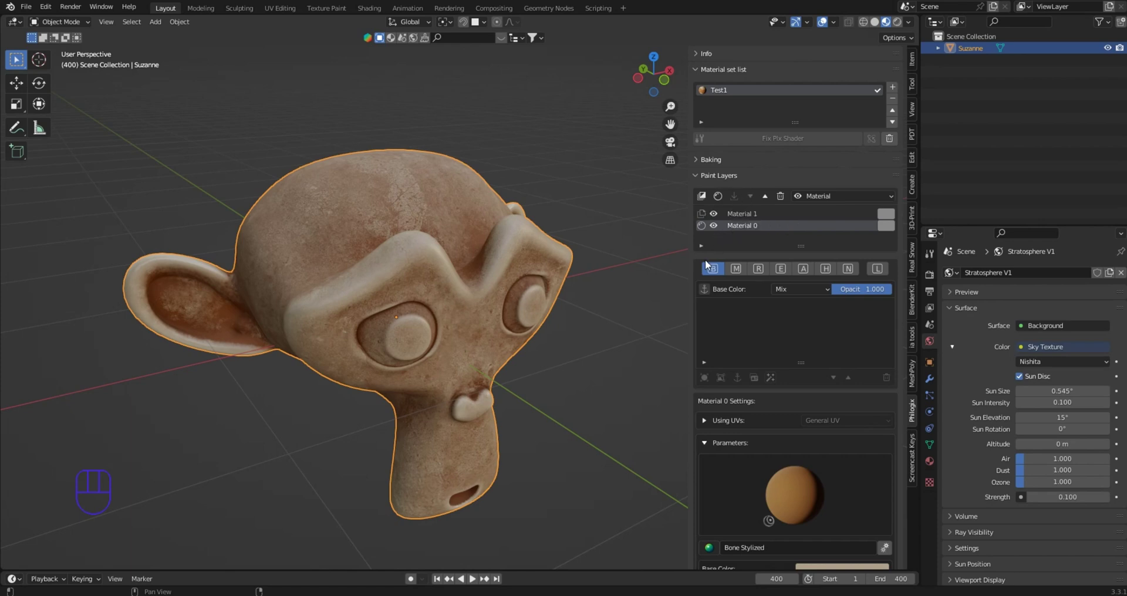
Reframe Suzanne from another angle and select the Material 1 layer
middle_click(660, 311)
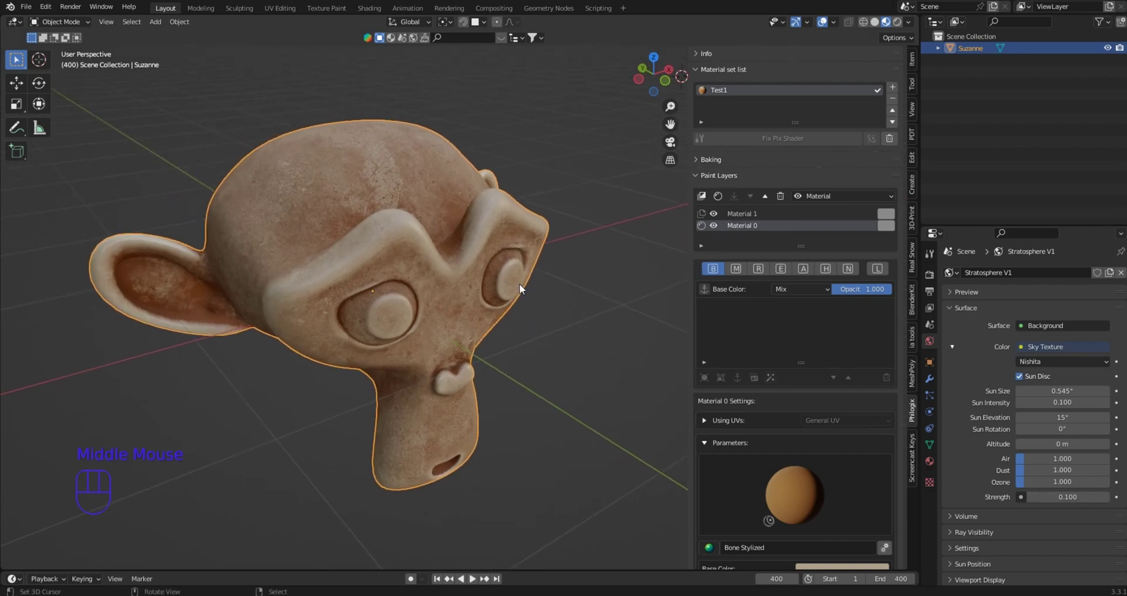
left_click_drag(502, 289, 489, 279)
left_click_drag(493, 283, 561, 295)
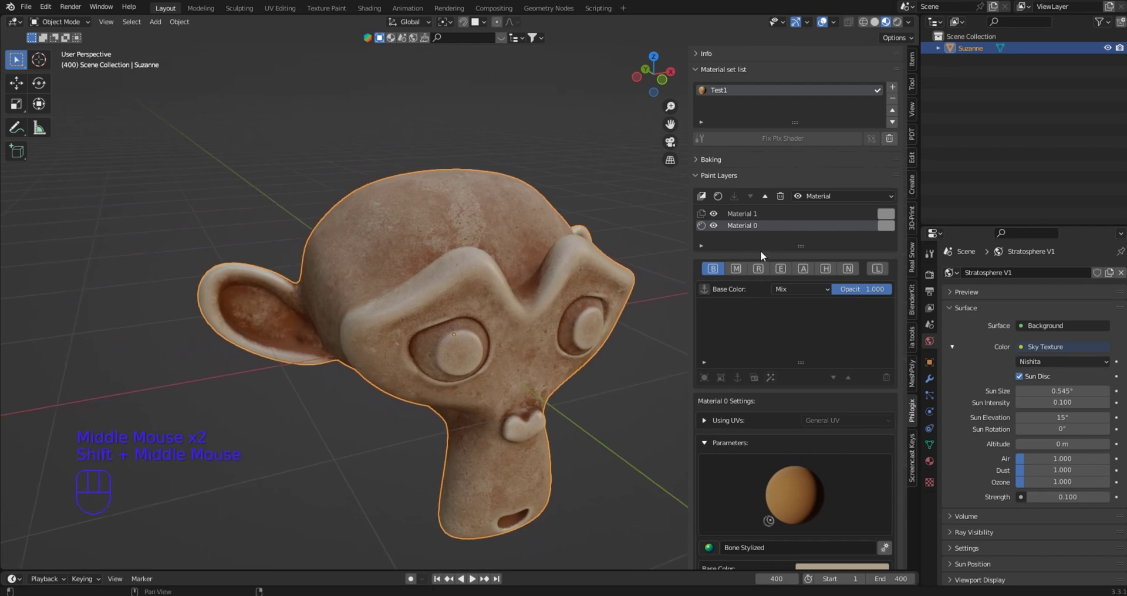
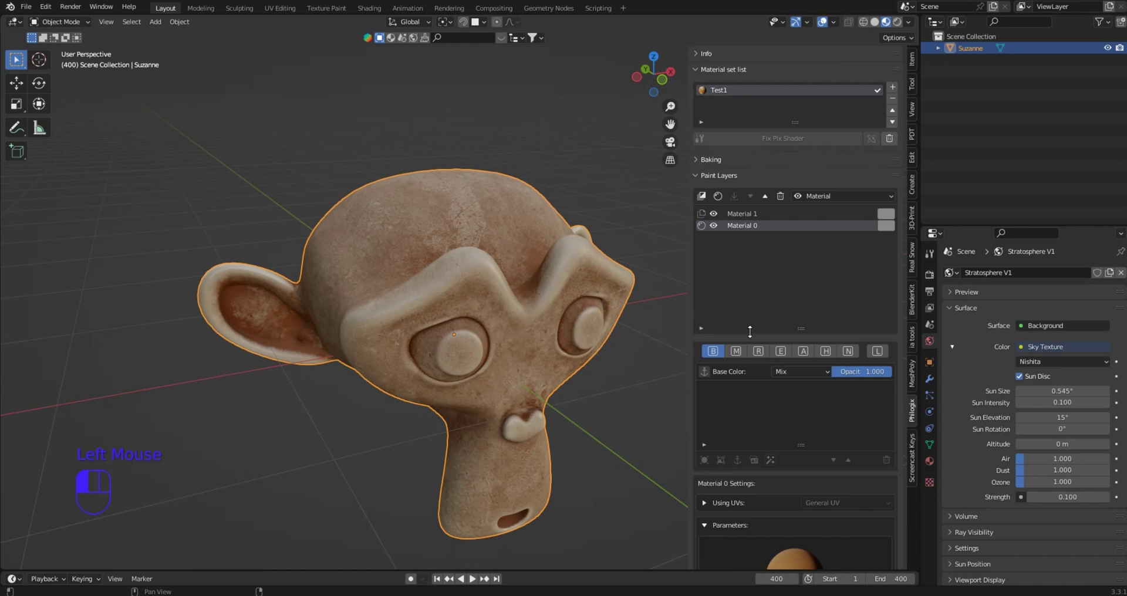
left_click(748, 216)
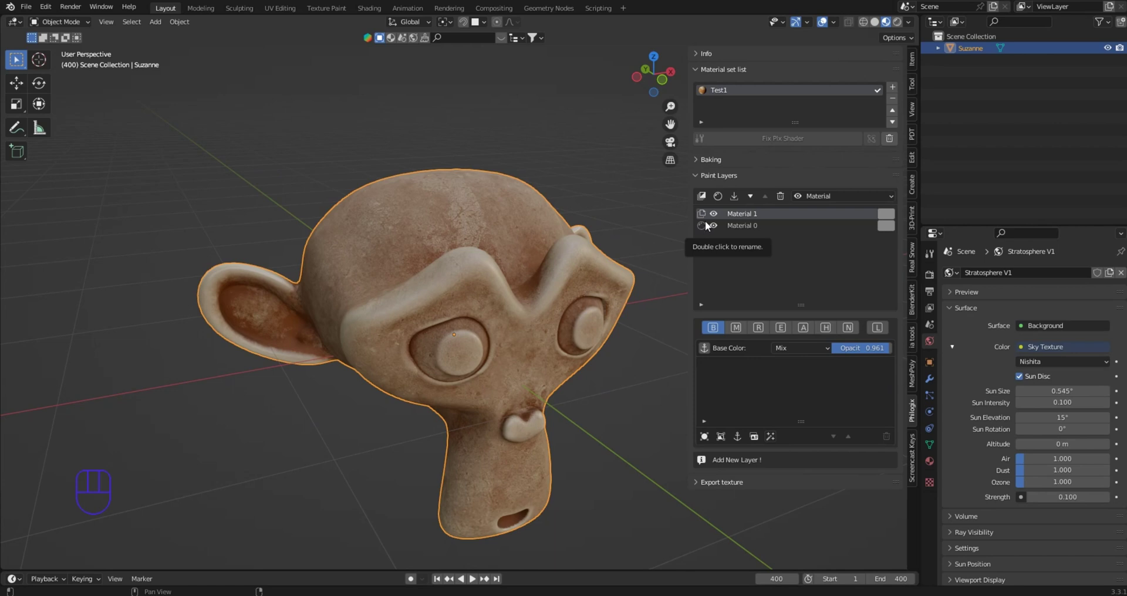
Delete the empty Material 1 layer and rename the bone layer Base1Bone
left_click(787, 200)
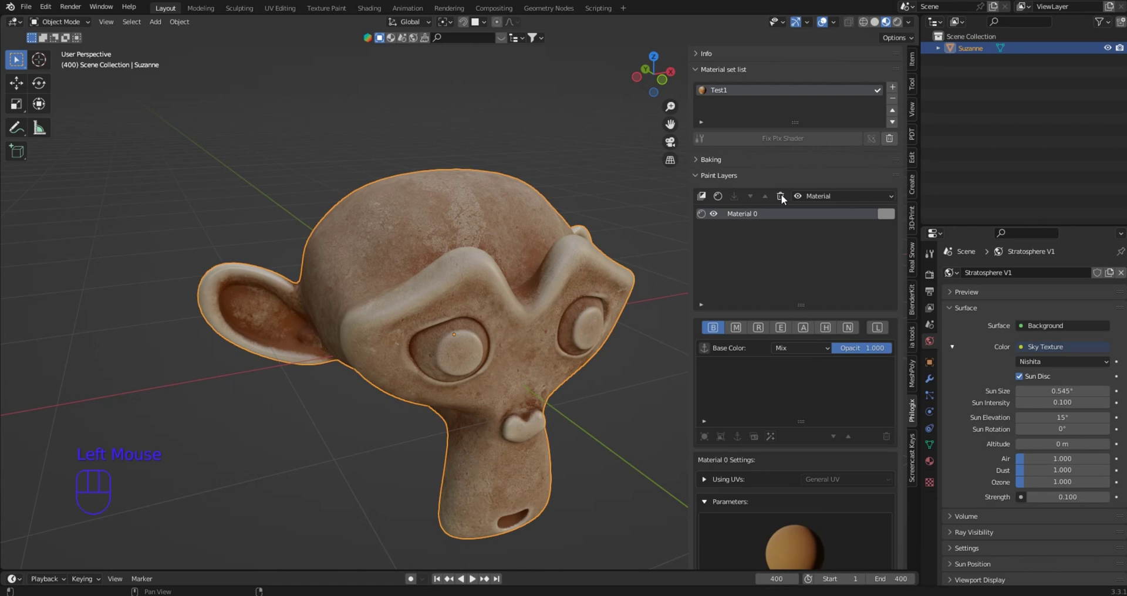
left_click_drag(762, 218, 761, 218)
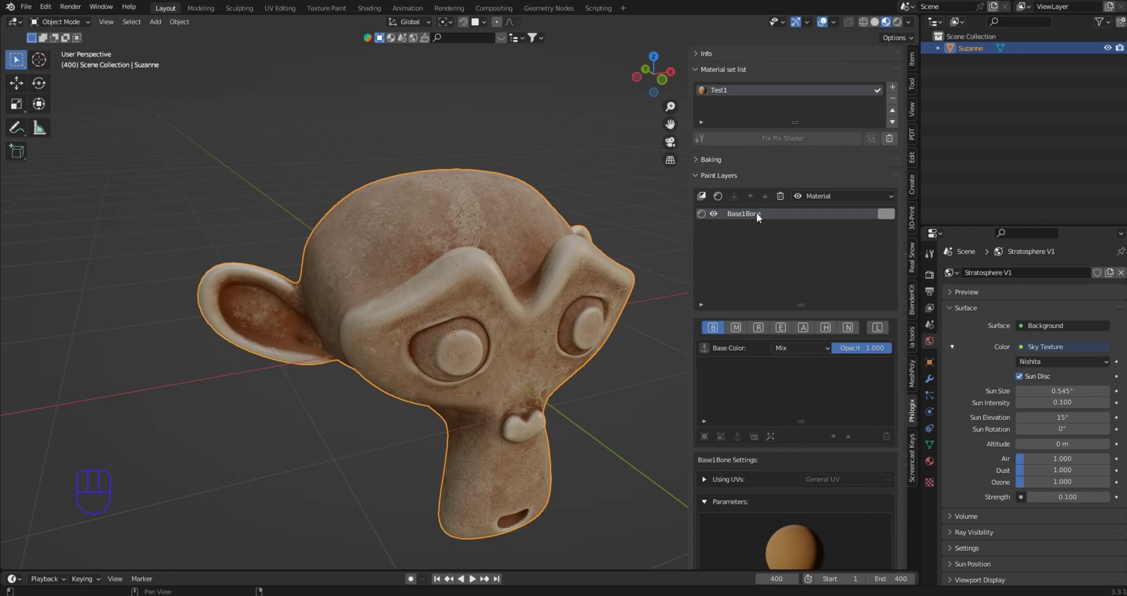
scroll("down", 3)
scroll("down", 3)
scroll("up", 3)
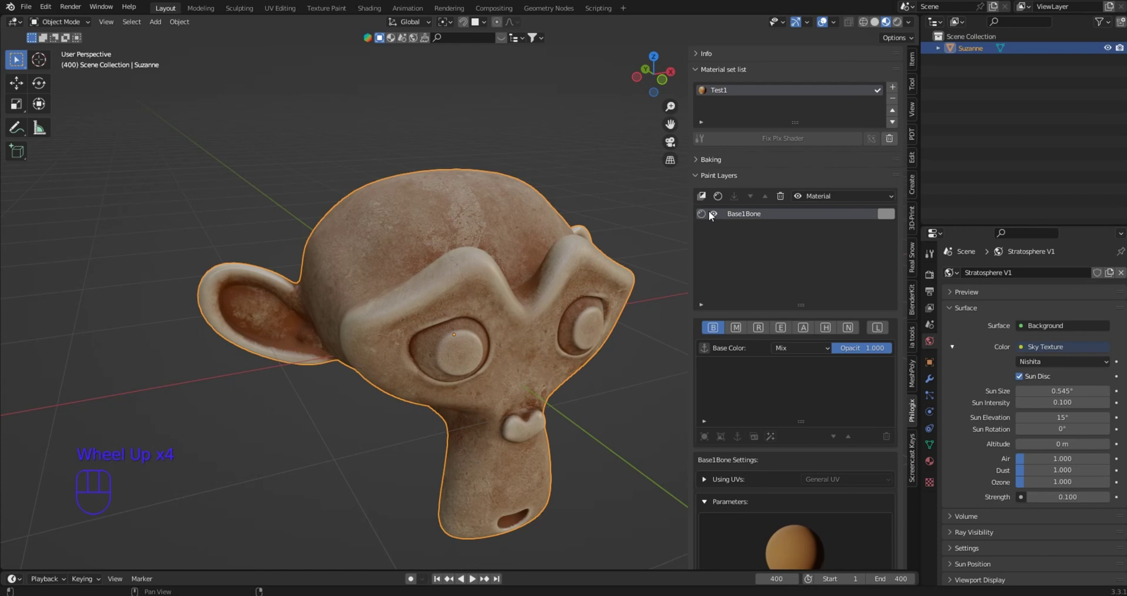
Add a new paint layer above Base1Bone and rename it Anchor1
left_click(708, 199)
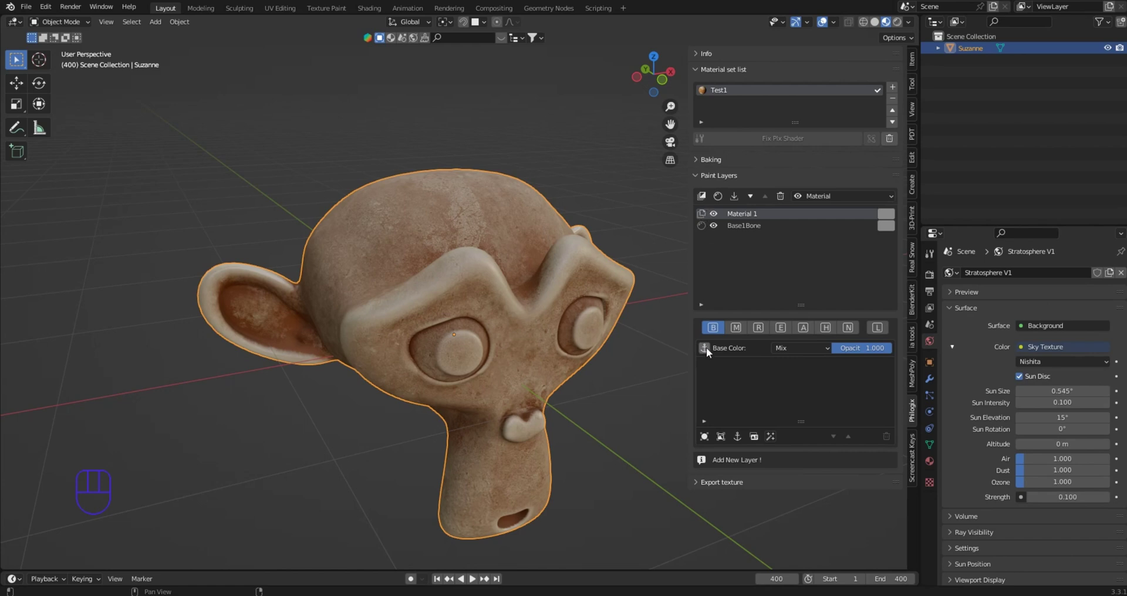
left_click(712, 353)
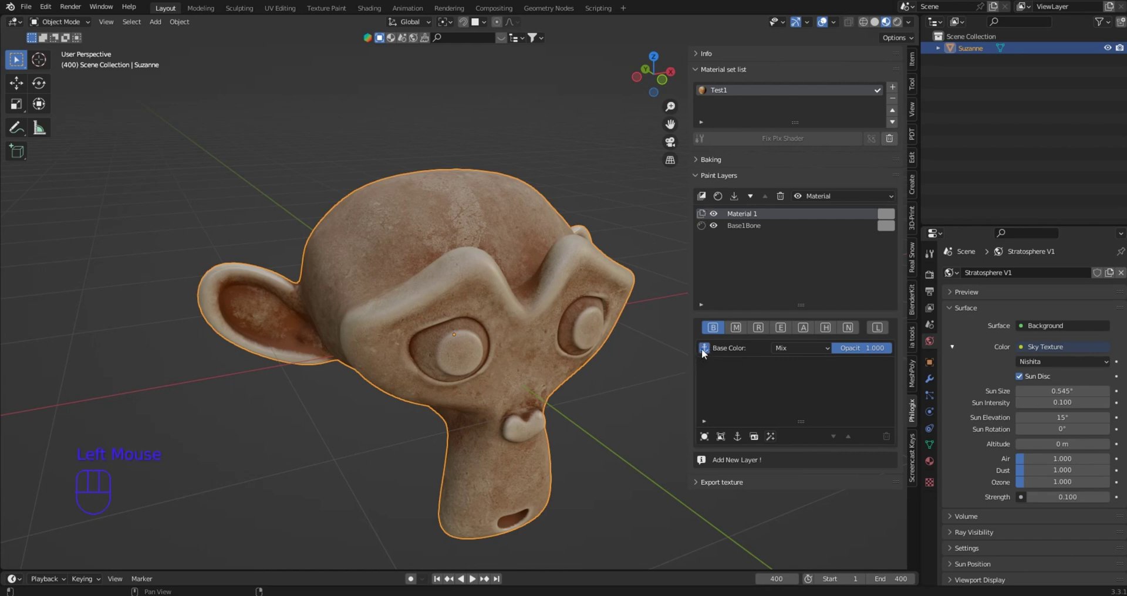
left_click_drag(505, 291, 482, 288)
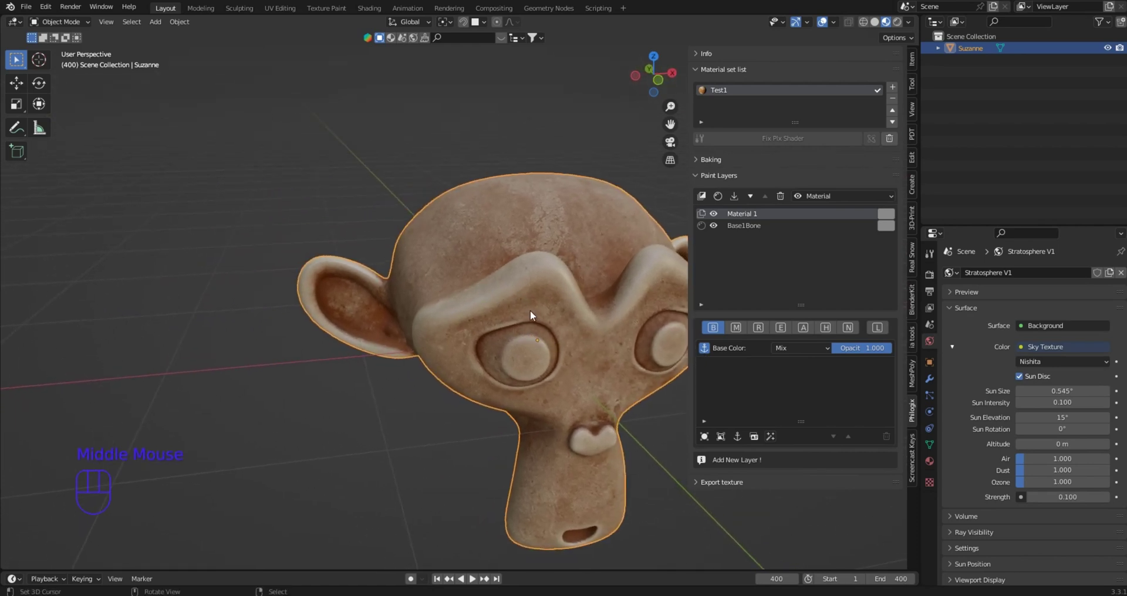
left_click(714, 395)
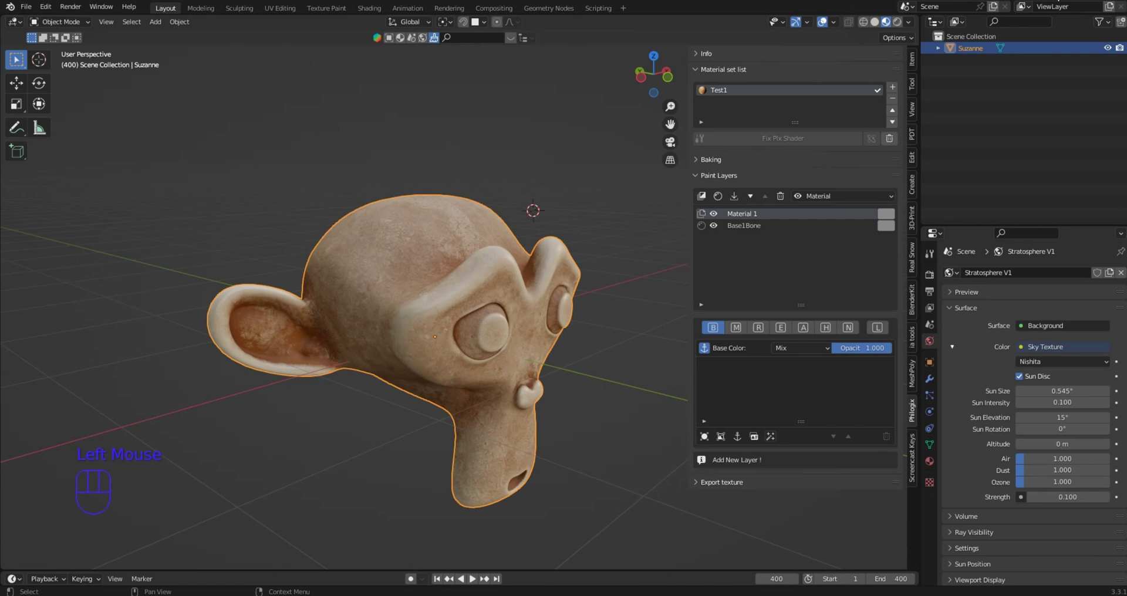
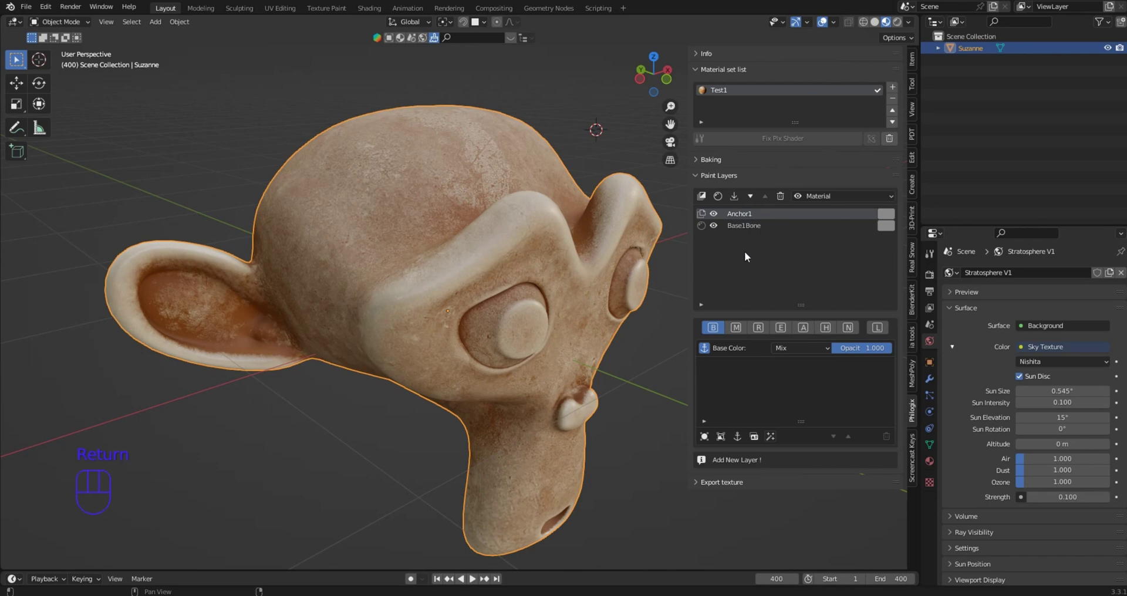
Give Anchor1's Base Color channel an empty image Layer 0
left_click(713, 350)
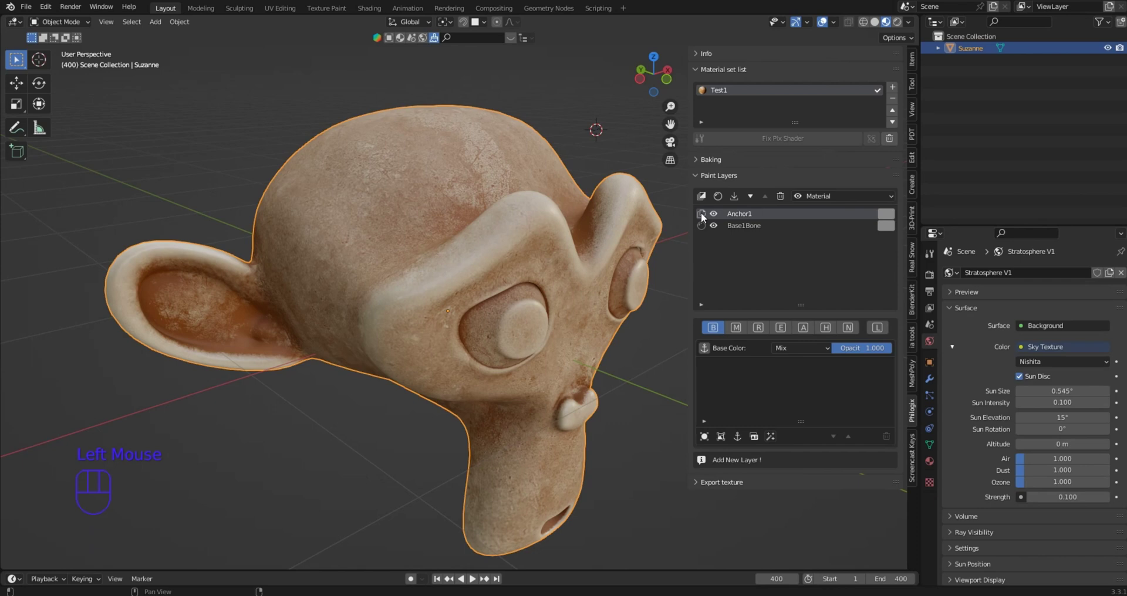
left_click(708, 351)
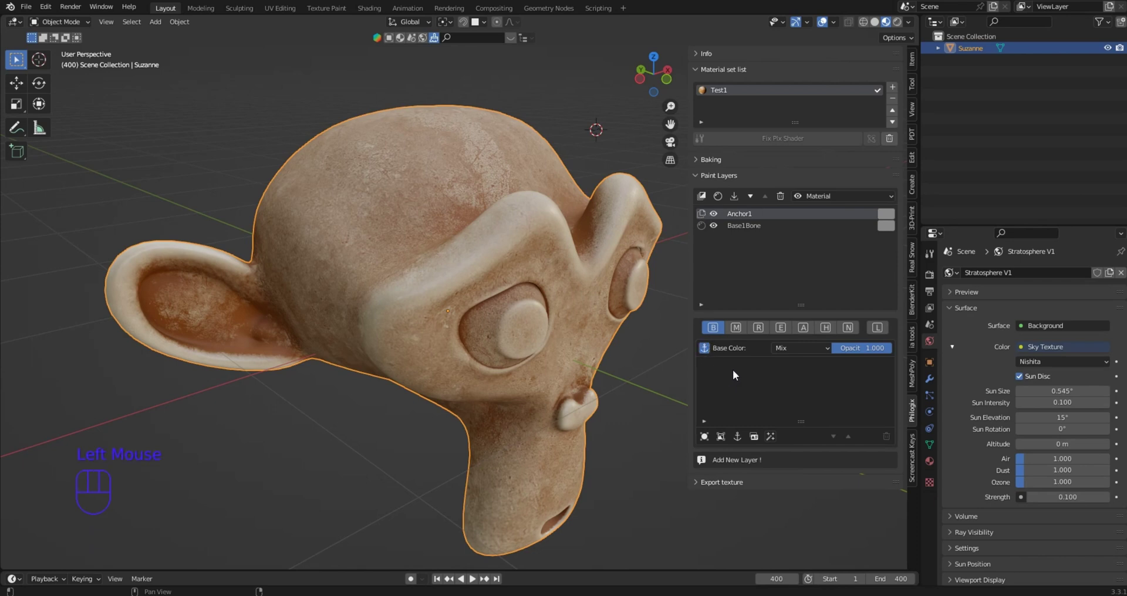
left_click(729, 442)
scroll("down", 3)
scroll("down", 3)
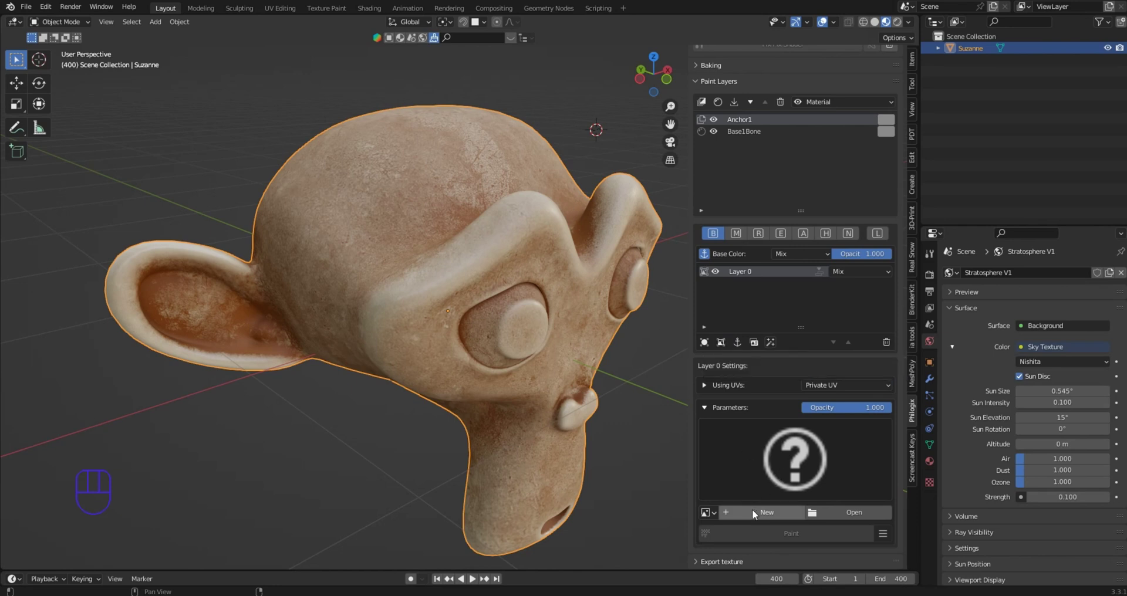
Create a new 2048 px black image Untitled.004 for Anchor1's image layer
left_click_drag(756, 514, 752, 583)
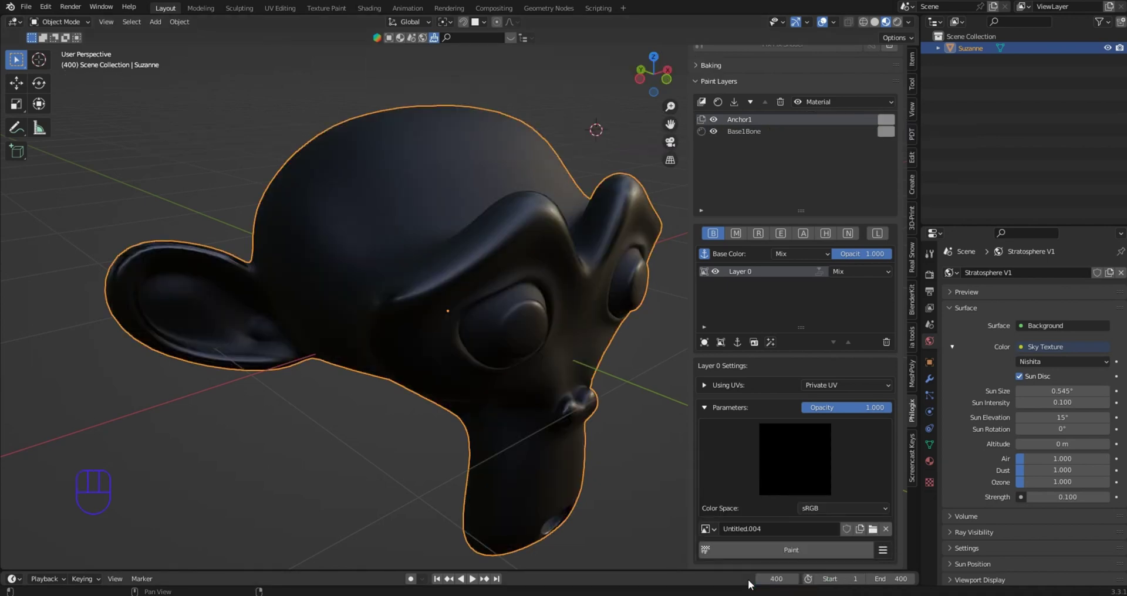
left_click_drag(599, 372, 583, 367)
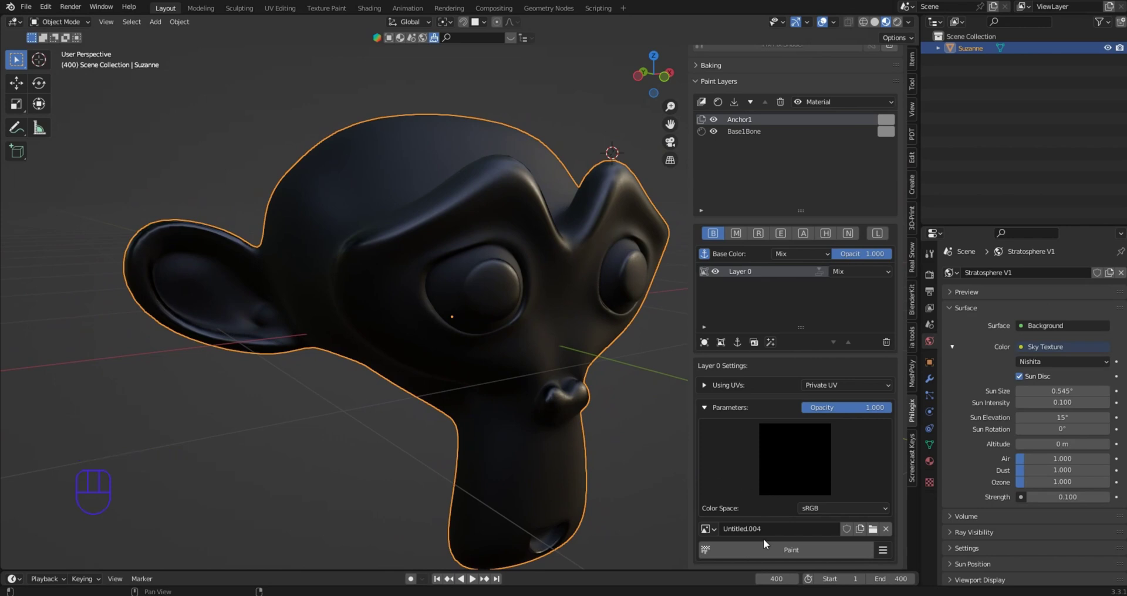
Enter Texture Paint, pick the bark brush texture and paint bark across Suzanne's face
left_click(770, 557)
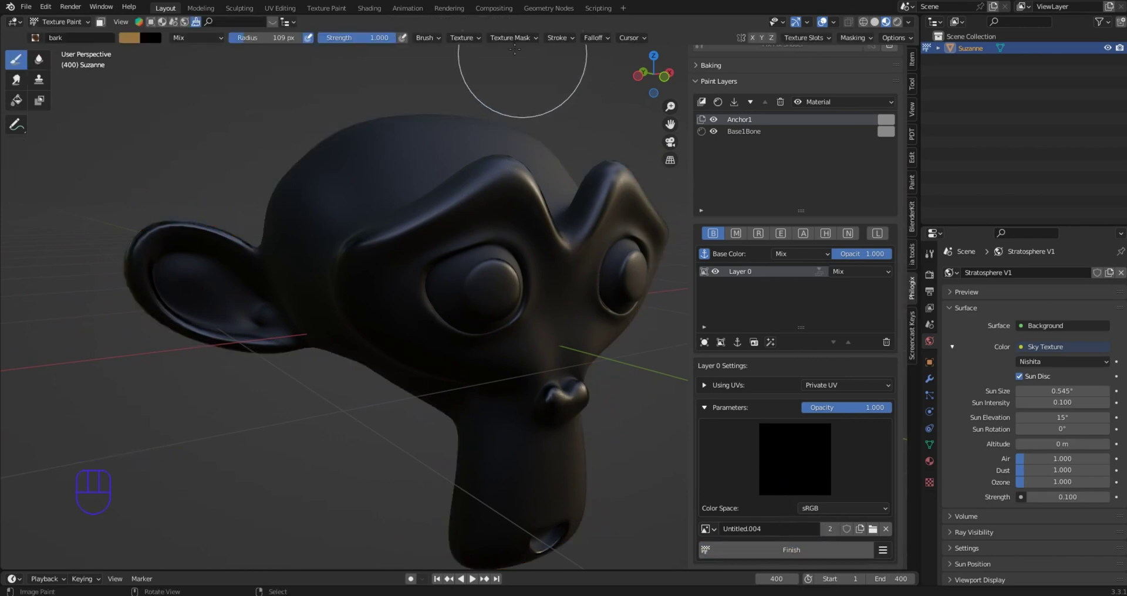
left_click(276, 25)
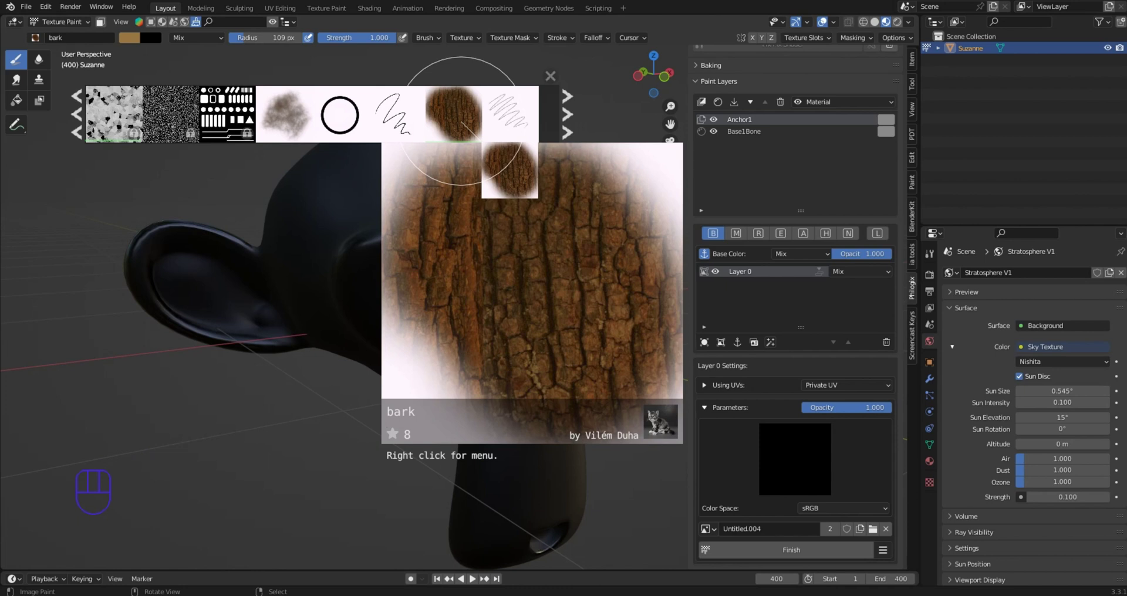
left_click_drag(427, 251, 359, 265)
scroll("down", 3)
left_click_drag(394, 218, 495, 339)
left_click_drag(536, 328, 512, 327)
Stamp and paint bark over the head and remaining black areas with a resized brush
key("f")
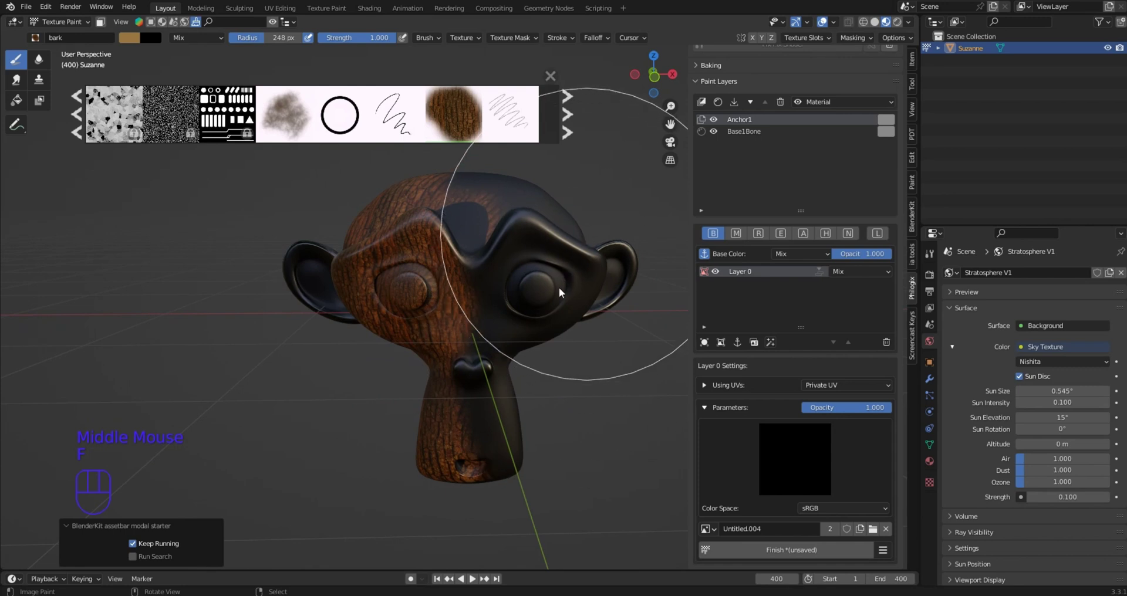
left_click(566, 317)
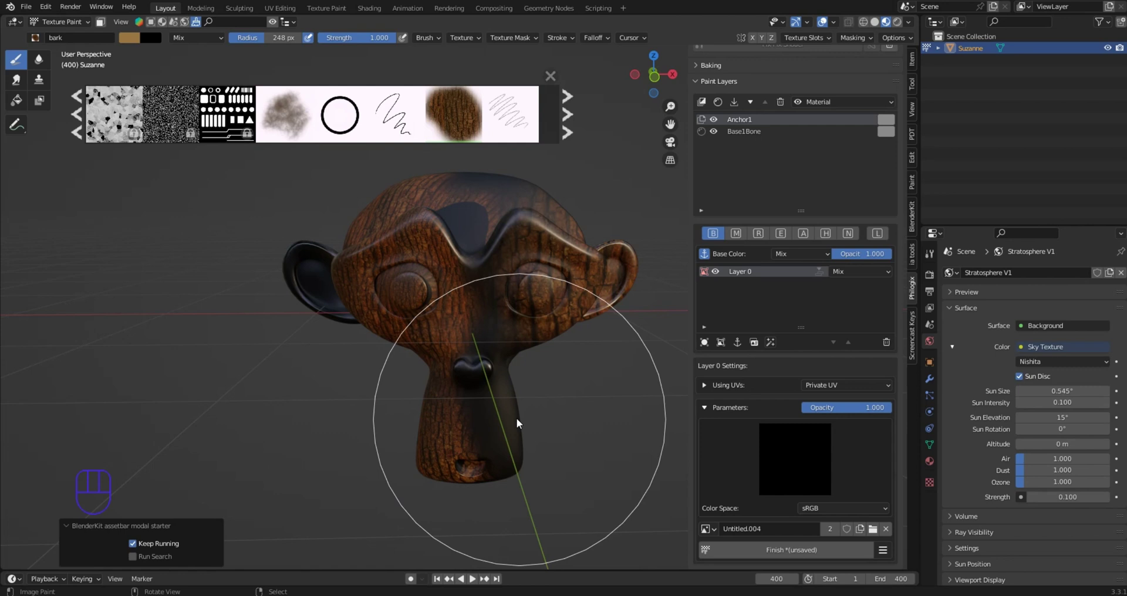
left_click(506, 387)
left_click_drag(503, 286, 488, 333)
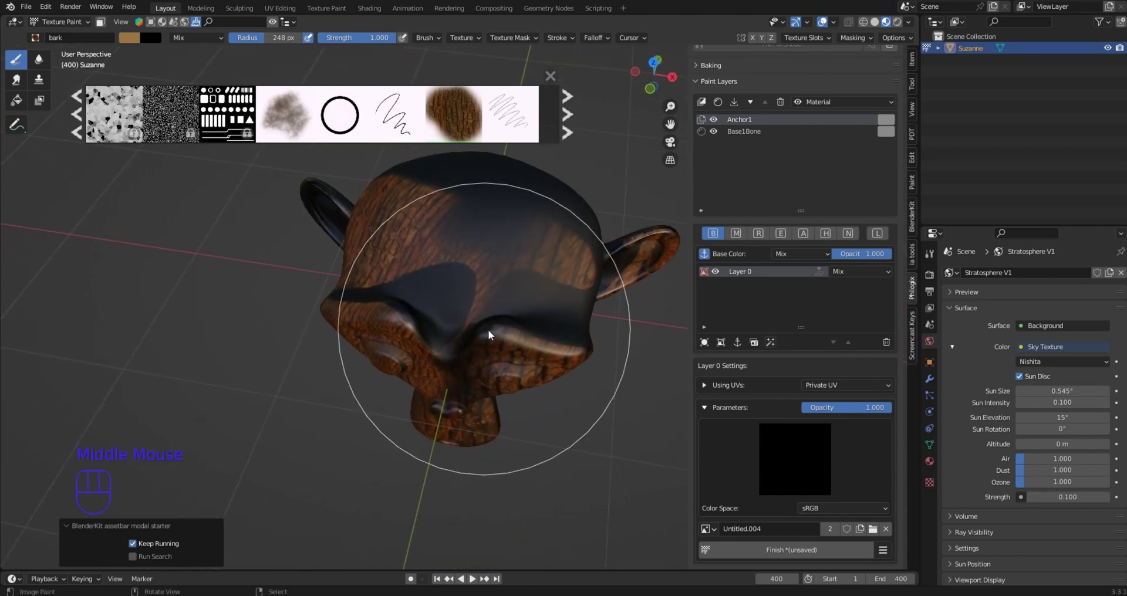
key("f")
left_click_drag(438, 308, 497, 289)
left_click(577, 300)
left_click_drag(605, 308, 580, 308)
left_click_drag(588, 298, 562, 267)
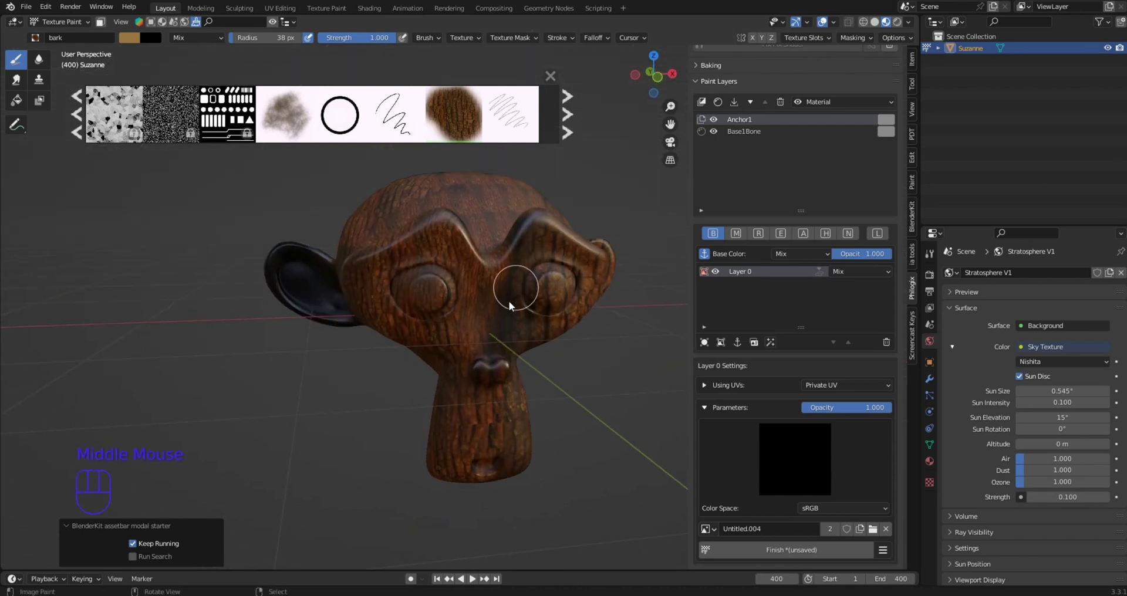
Paint bark detail around the eyes and face, then orbit to review the coated head
left_click_drag(499, 351, 516, 362)
left_click_drag(530, 346, 549, 330)
scroll("up", 3)
scroll("up", 3)
scroll("down", 3)
left_click_drag(544, 311, 538, 256)
left_click(558, 76)
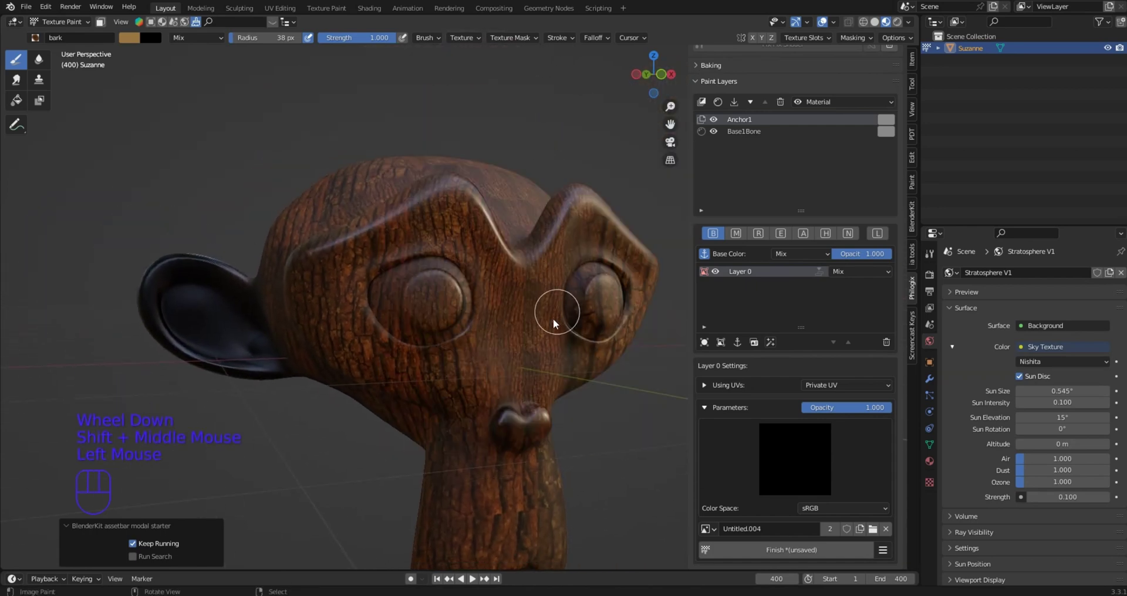
middle_click(574, 332)
left_click_drag(556, 349, 590, 374)
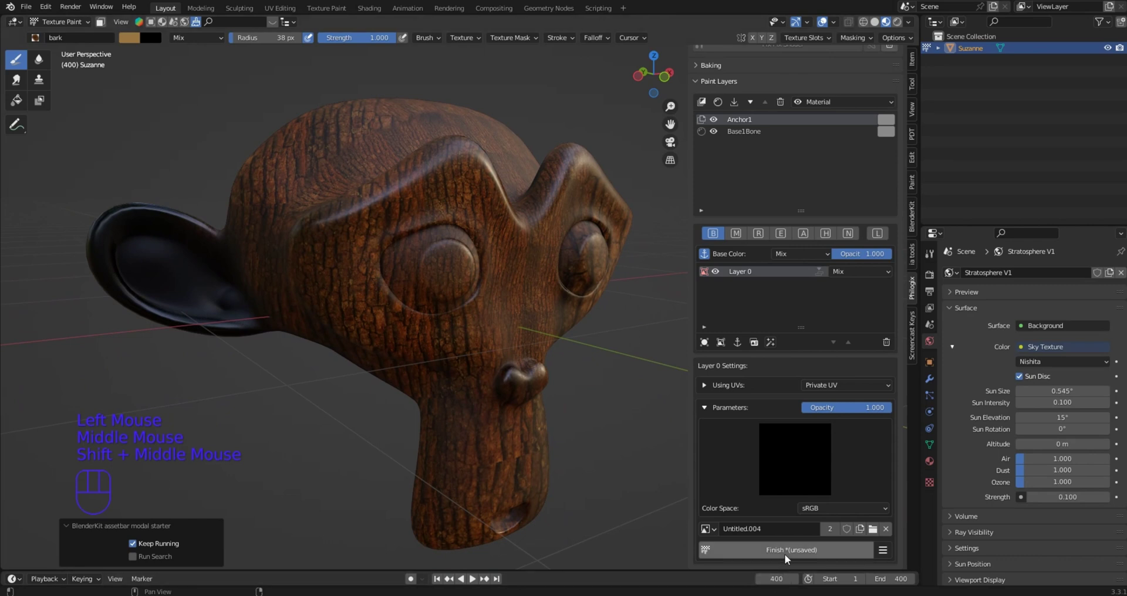
Finish painting and add an anchor layer to Anchor1's Height channel
left_click(789, 557)
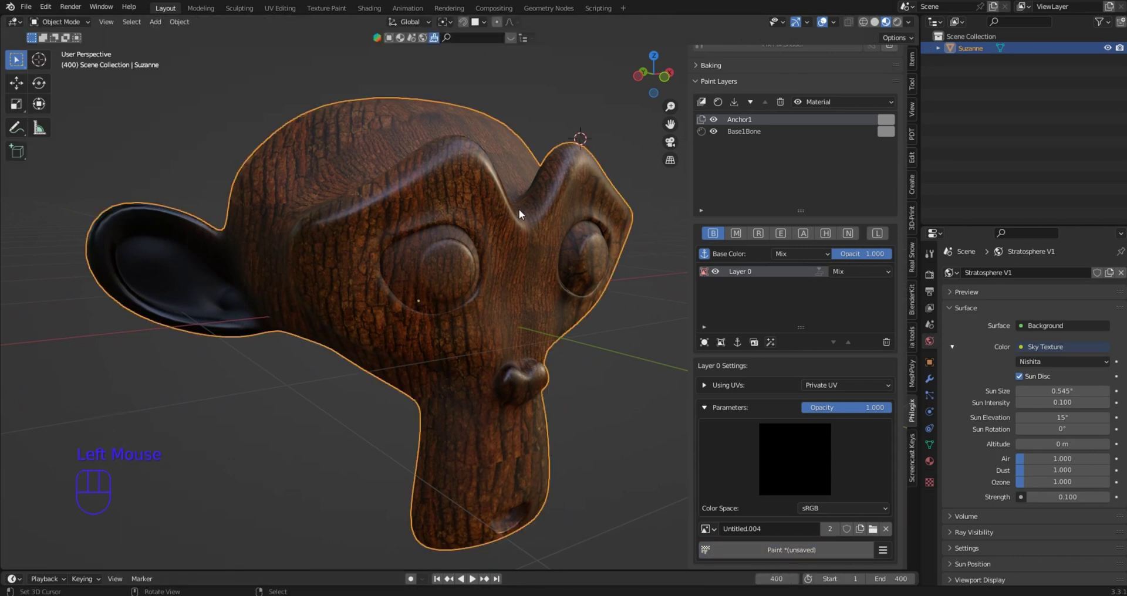
left_click_drag(509, 218, 523, 184)
left_click_drag(559, 155, 578, 175)
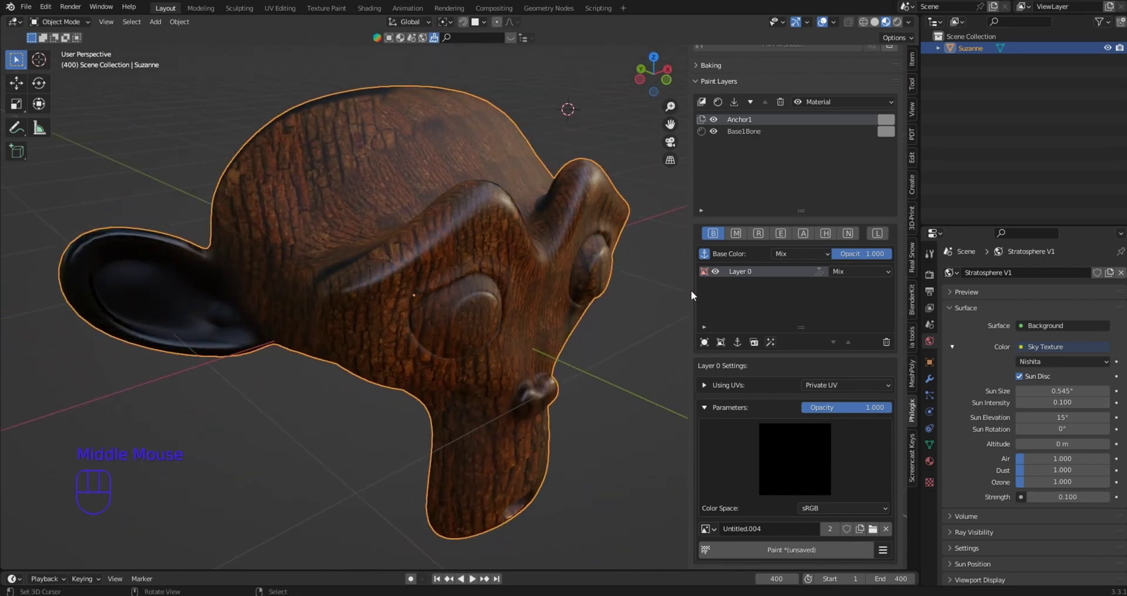
left_click(832, 234)
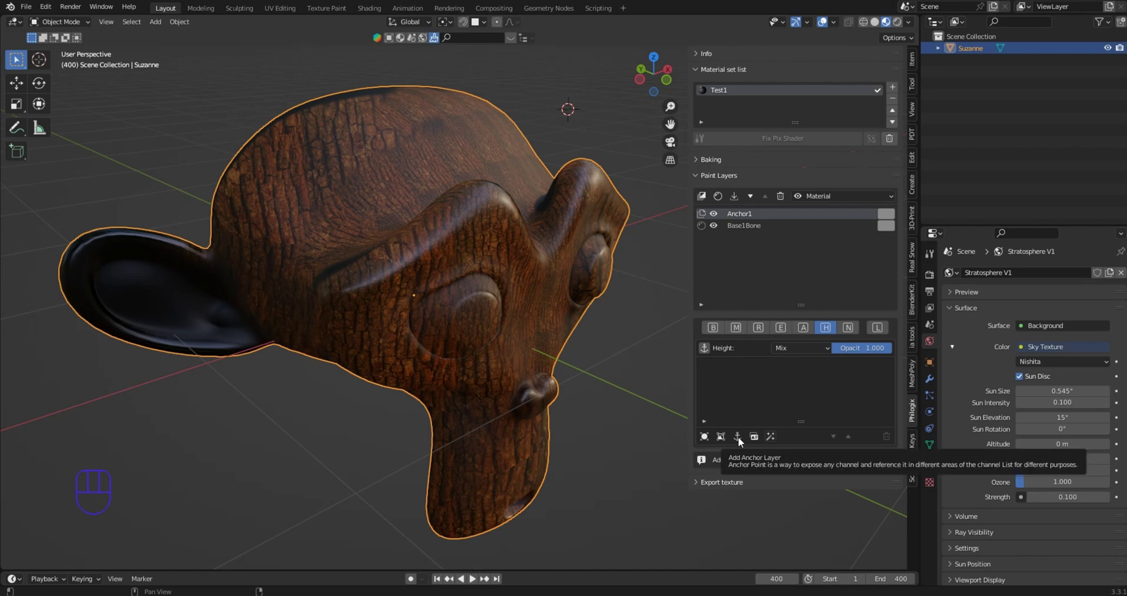
left_click(743, 441)
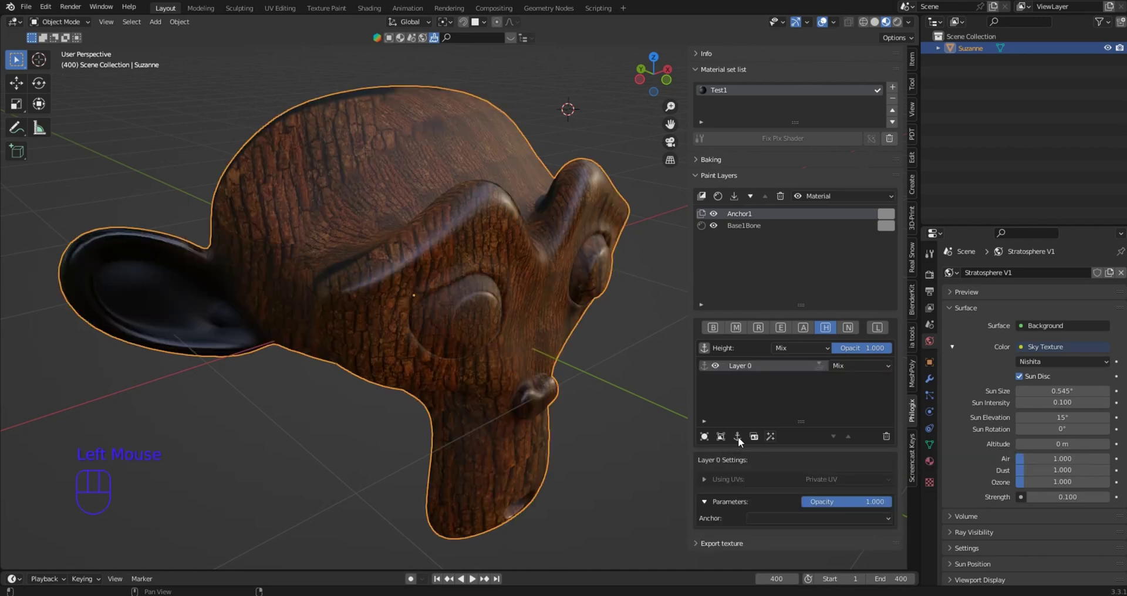
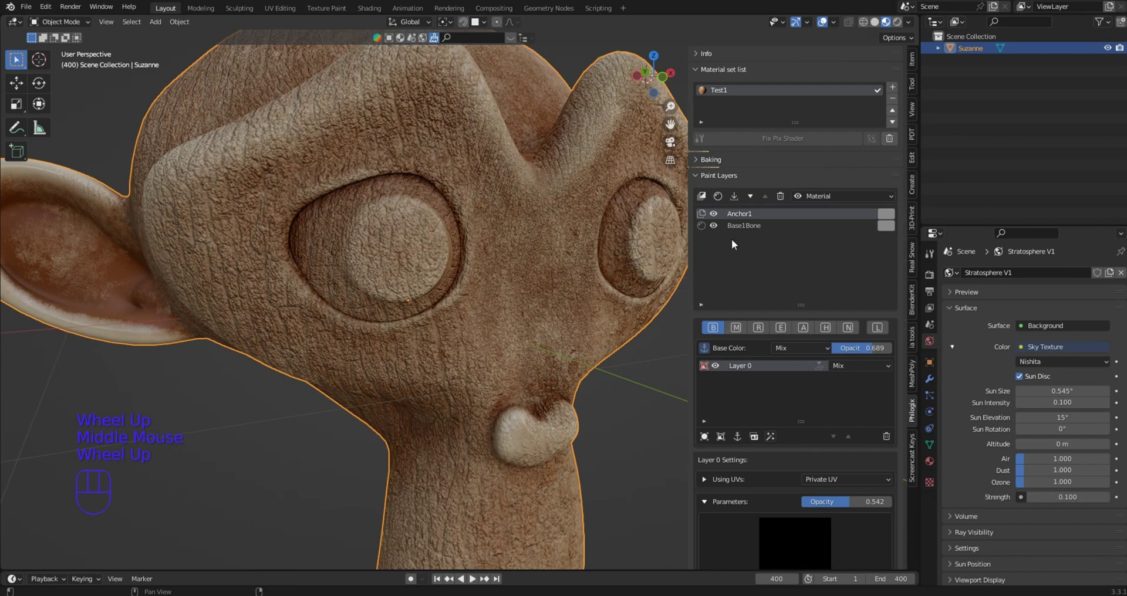
Replace Base1Bone's Bone Stylized material with Smart Rust from the smart material grid
left_click(732, 228)
scroll("down", 3)
left_click(838, 503)
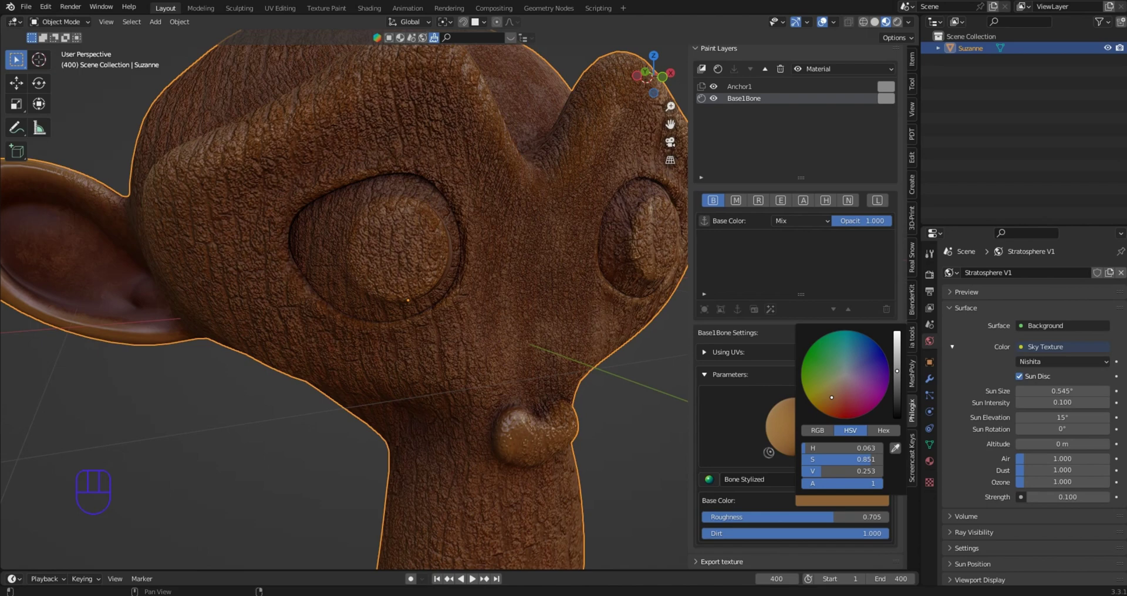
left_click_drag(606, 381, 616, 384)
left_click_drag(718, 484, 973, 203)
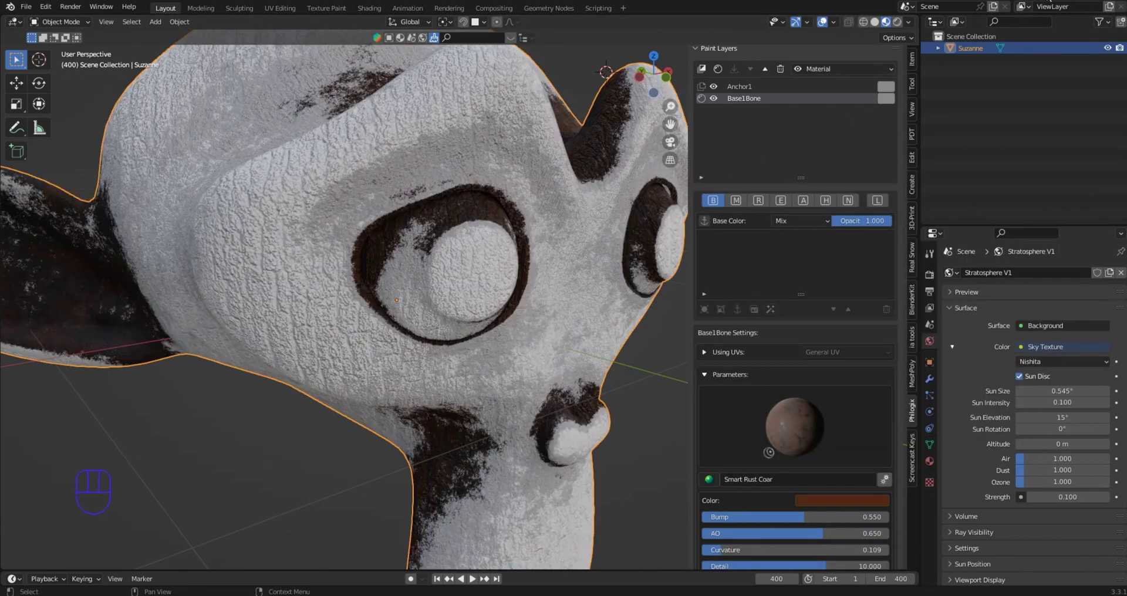
Set the rust base Bump to 0.45, AO 1.0, Detail about 3.1 and Surface Grain 1.0
left_click_drag(513, 249, 472, 267)
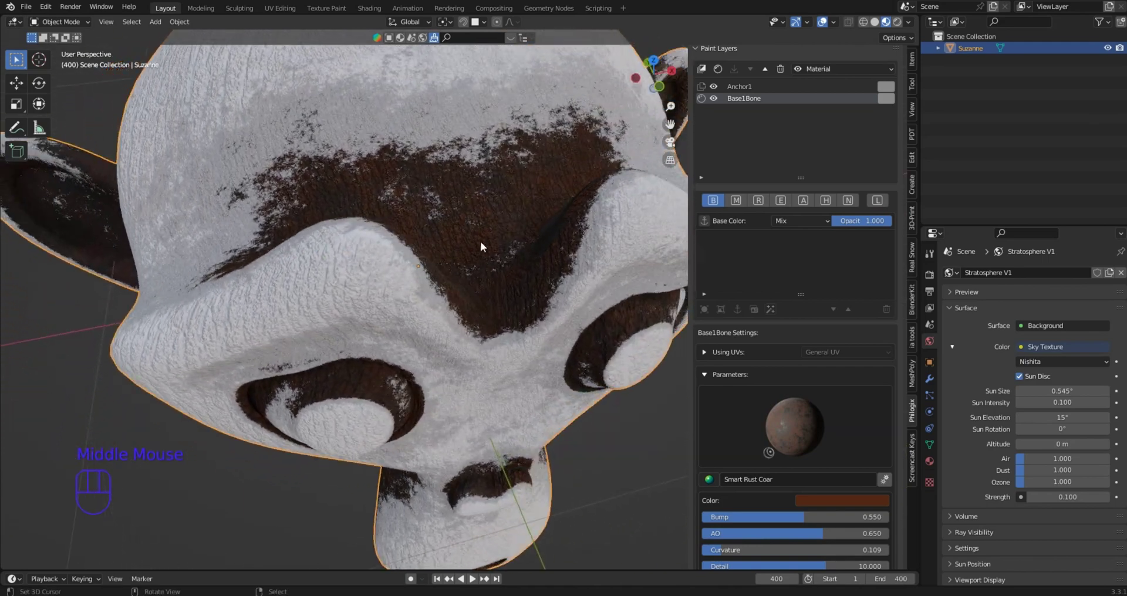
scroll("down", 3)
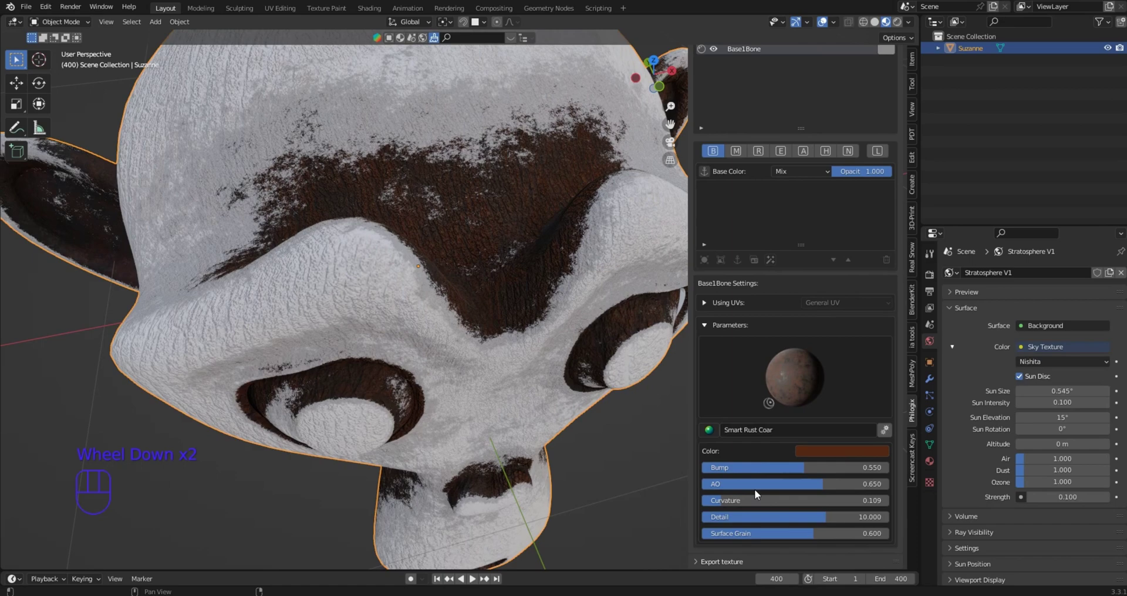
left_click_drag(777, 473, 793, 478)
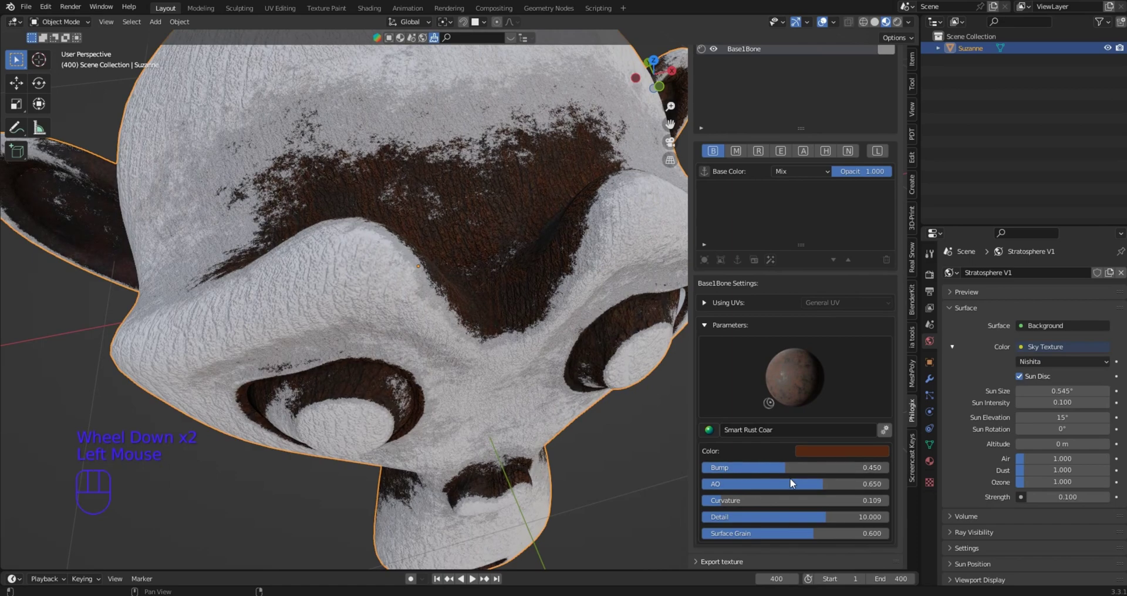
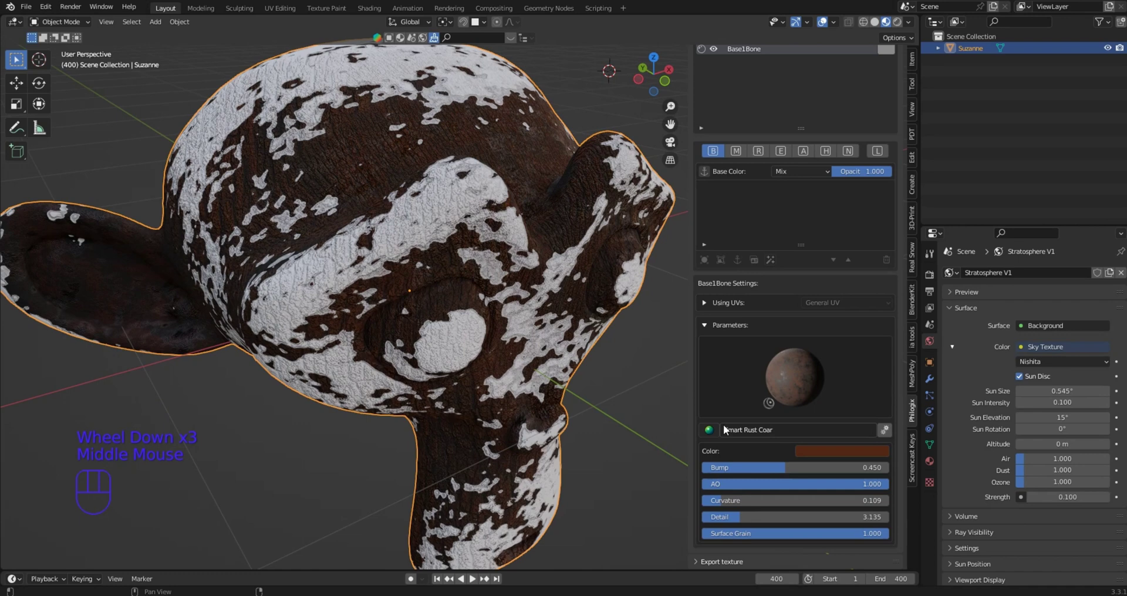
left_click_drag(716, 434, 1072, 268)
Switch the base to Bone Stylized from the grid and select Anchor1's height channel anchored to Base Color
middle_click(595, 254)
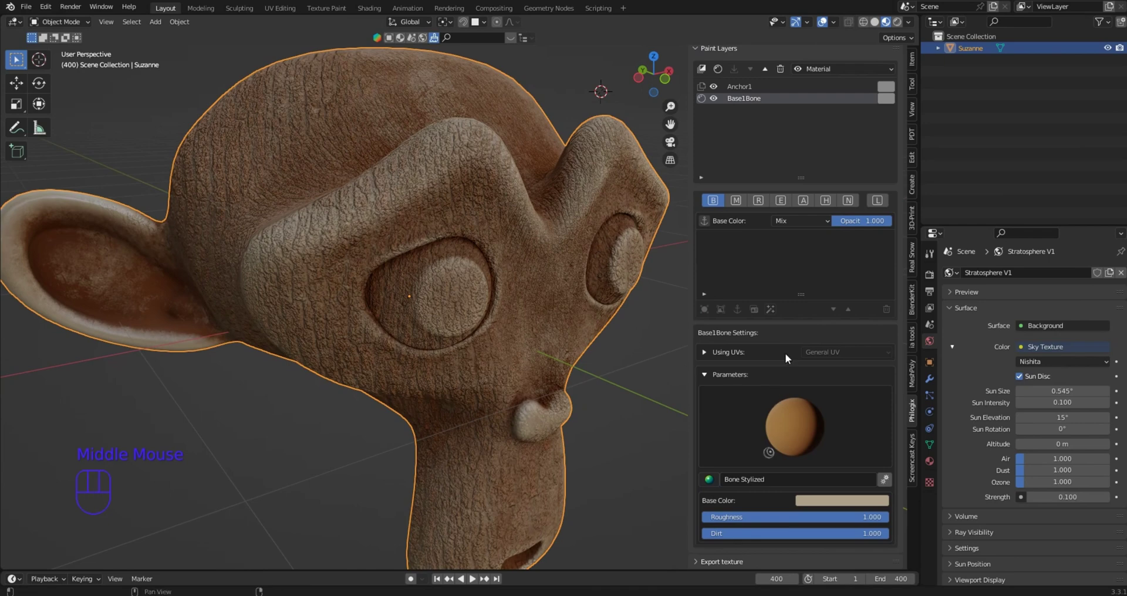
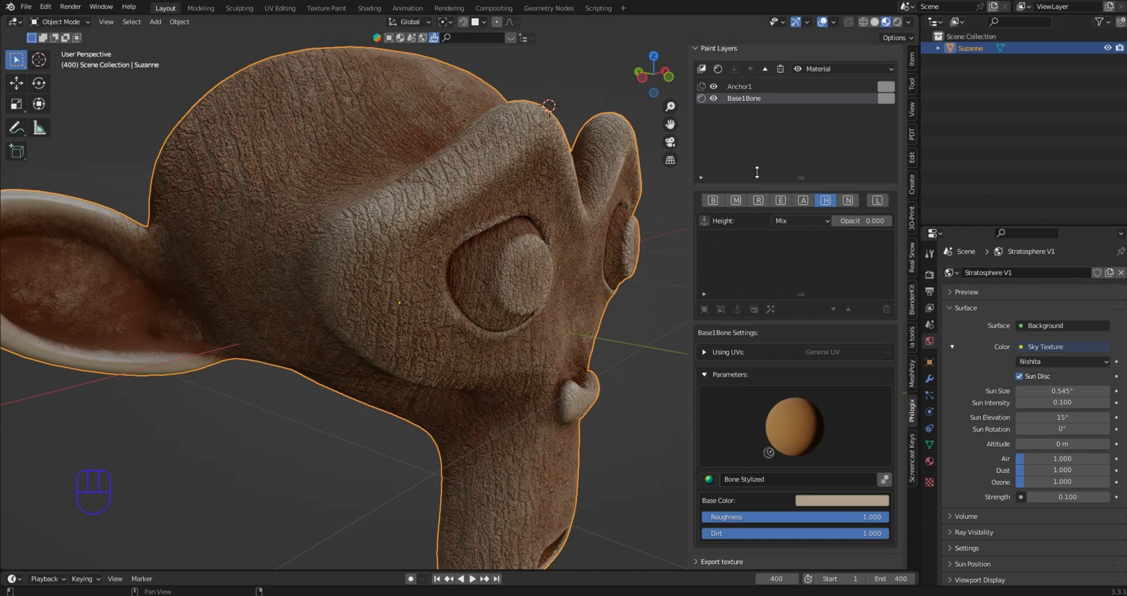
left_click(750, 89)
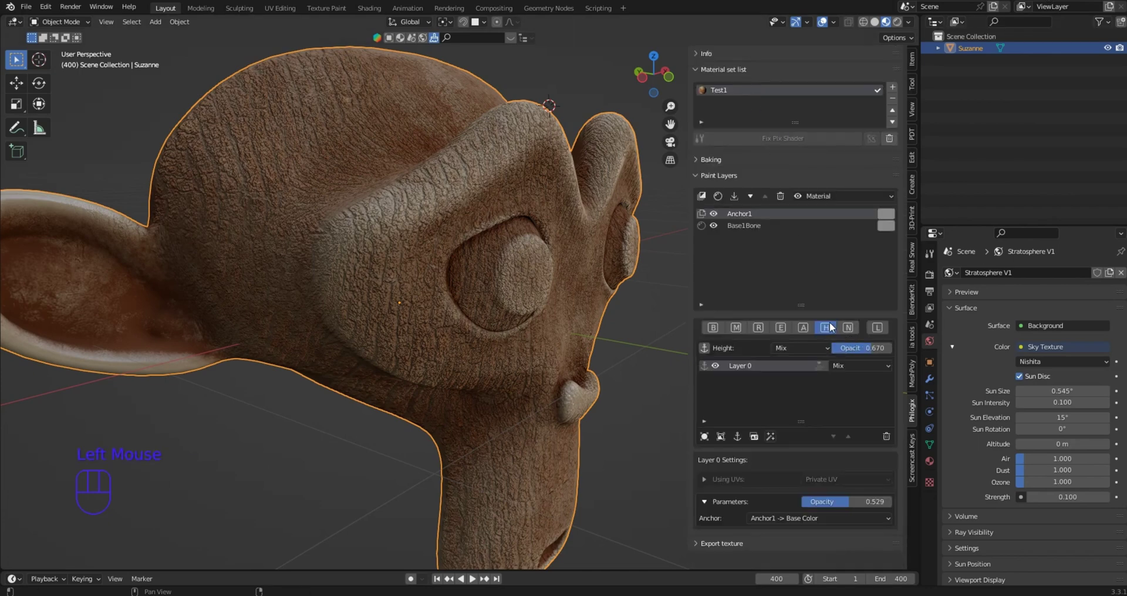
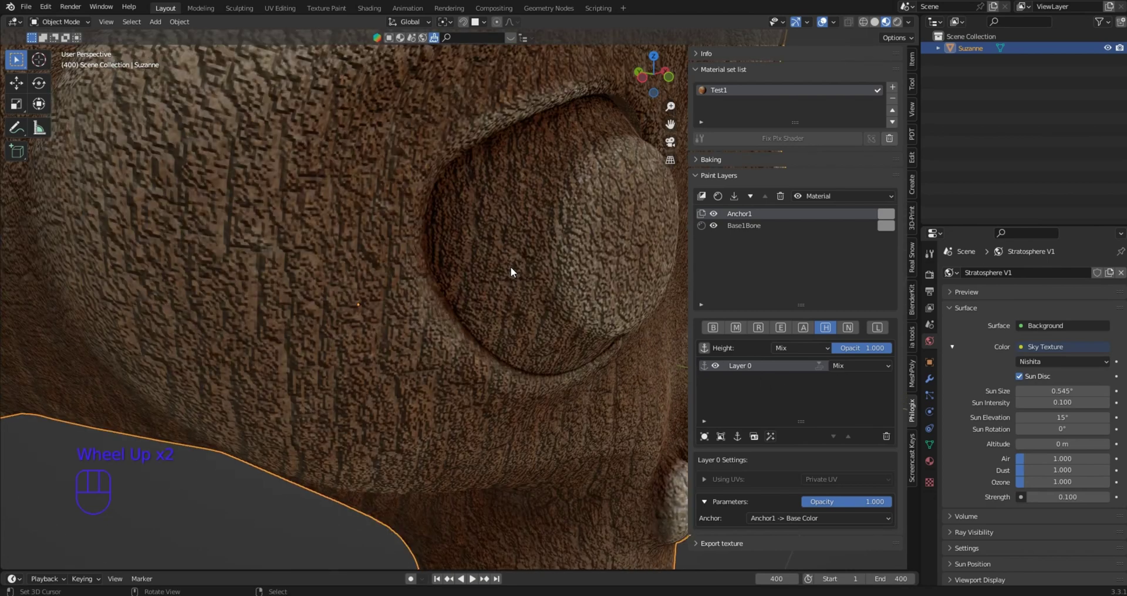
Zoom and orbit around the eye and whole head to check the embossed bark relief
scroll("down", 3)
left_click_drag(502, 271, 485, 274)
scroll("up", 3)
left_click_drag(470, 276, 495, 267)
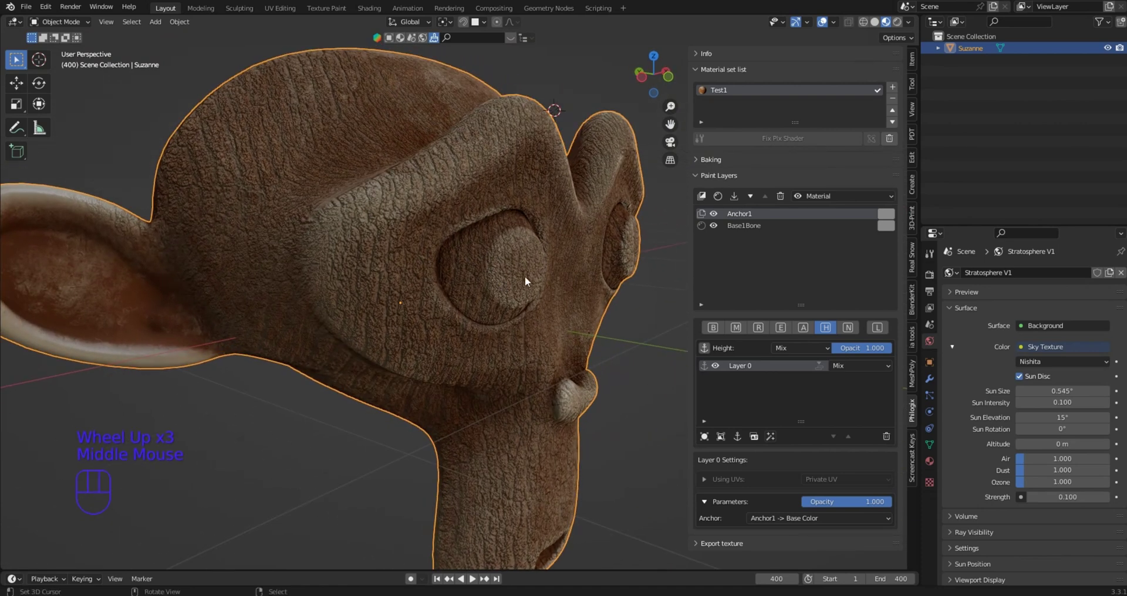
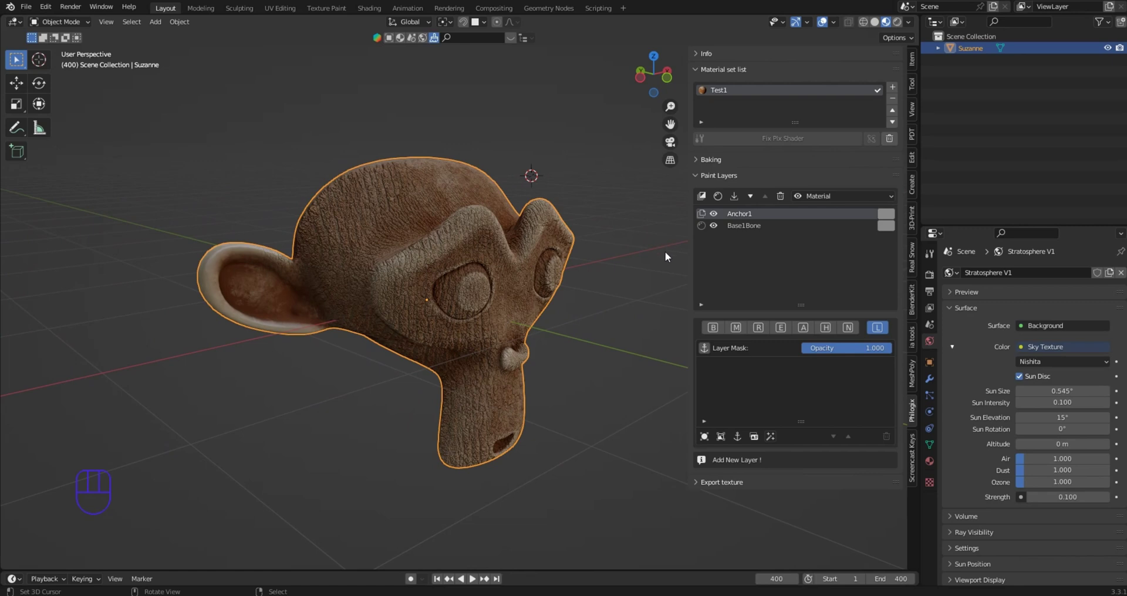
left_click_drag(623, 266, 606, 268)
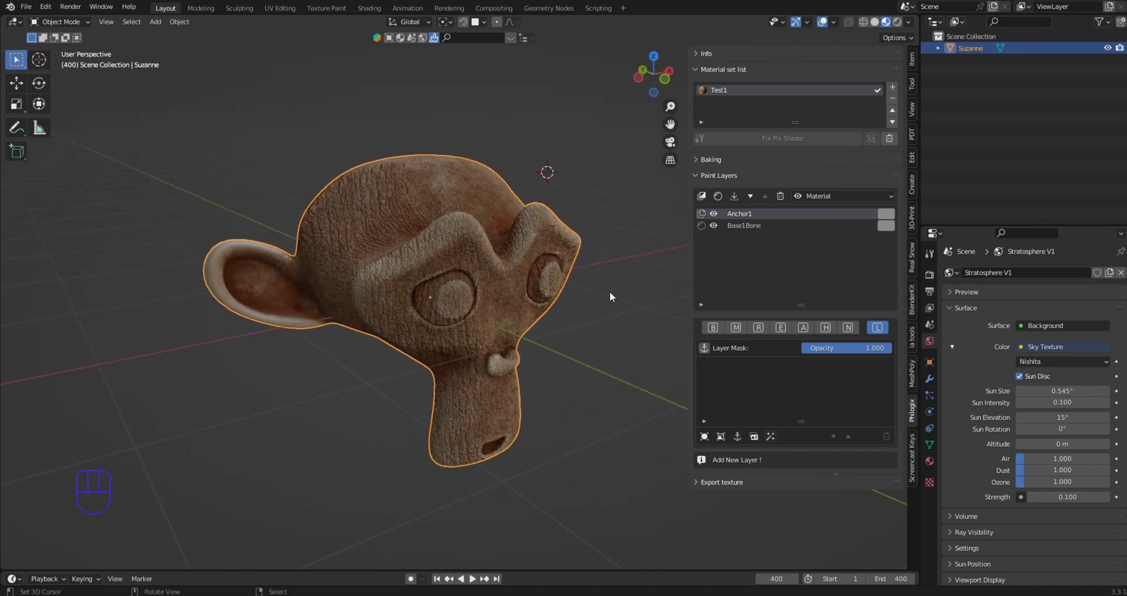
scroll("down", 3)
left_click_drag(609, 296, 560, 303)
left_click(468, 413)
left_click_drag(561, 299, 549, 276)
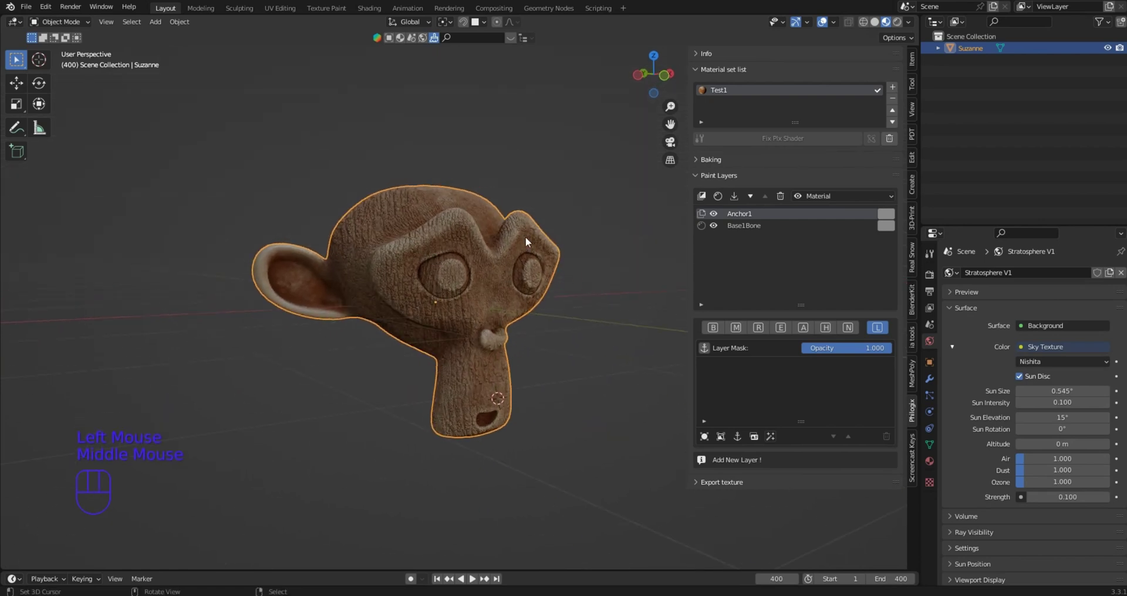
scroll("up", 3)
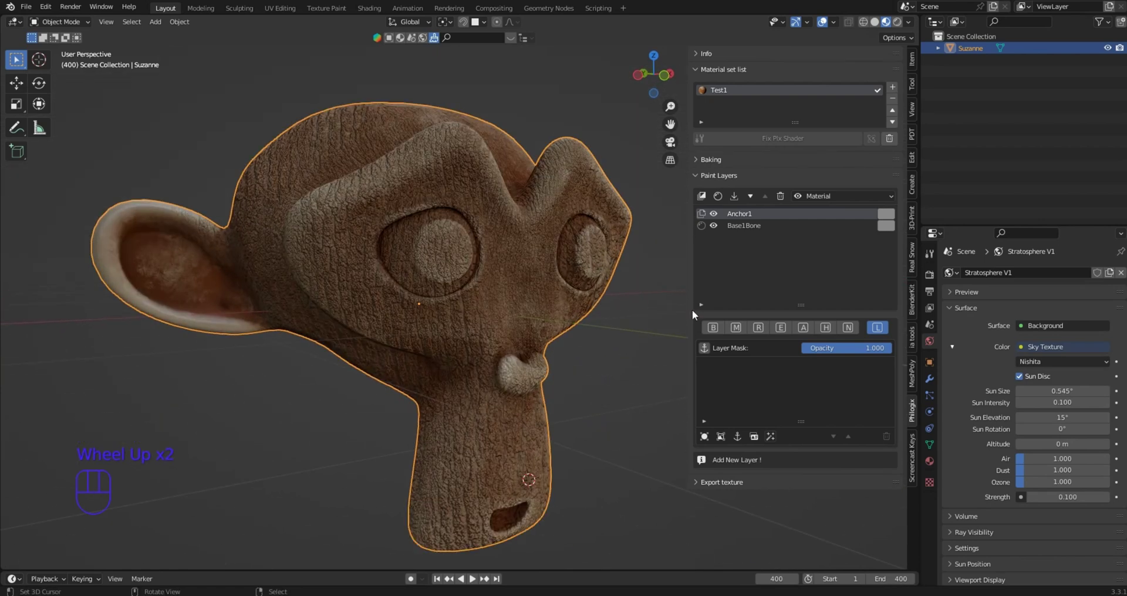
middle_click(640, 278)
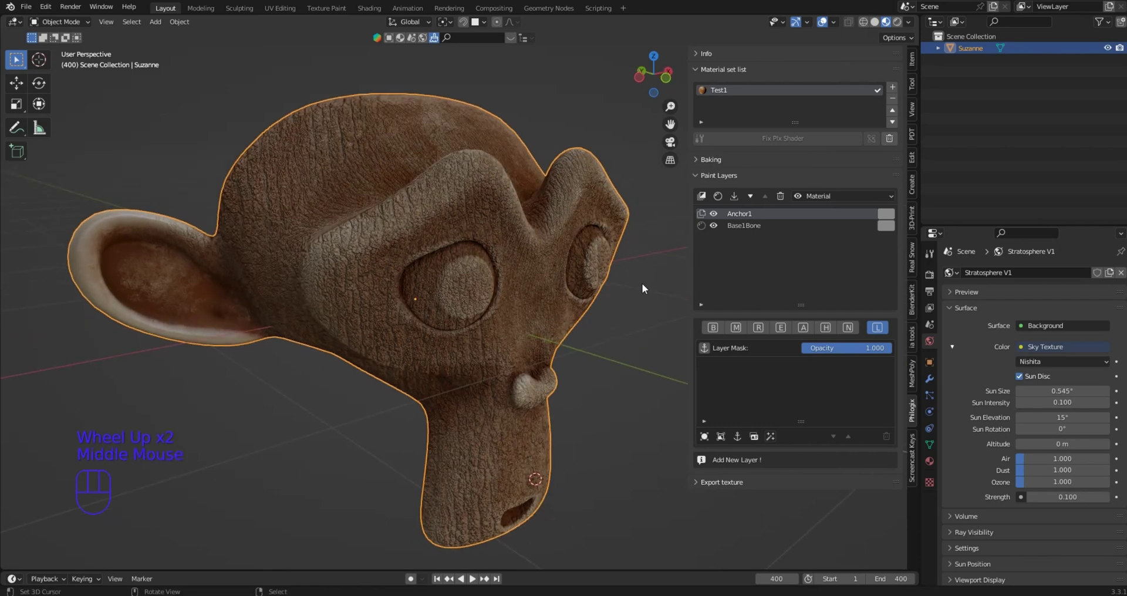